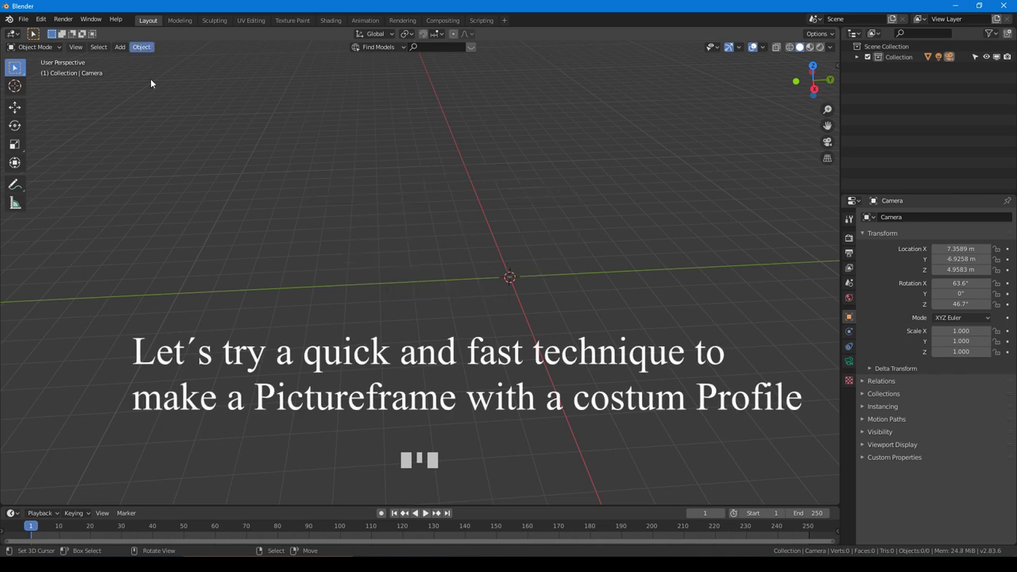
- Add a new plane and frame it in front orthographic view
{"action": "left_click_drag", "start_coordinate": [124, 49], "coordinate": [564, 253]}
{"action": "left_click_drag", "start_coordinate": [564, 253], "coordinate": [540, 238]}
{"action": "key", "text": "KP_1"}
{"action": "left_click_drag", "start_coordinate": [523, 271], "coordinate": [557, 263]}
{"action": "scroll", "scroll_direction": "up", "scroll_amount": 3}
{"action": "left_click_drag", "start_coordinate": [583, 265], "coordinate": [594, 340]}
- Rotate the plane 90° on X to stand upright and enter Edit Mode
{"action": "key", "text": "r"}
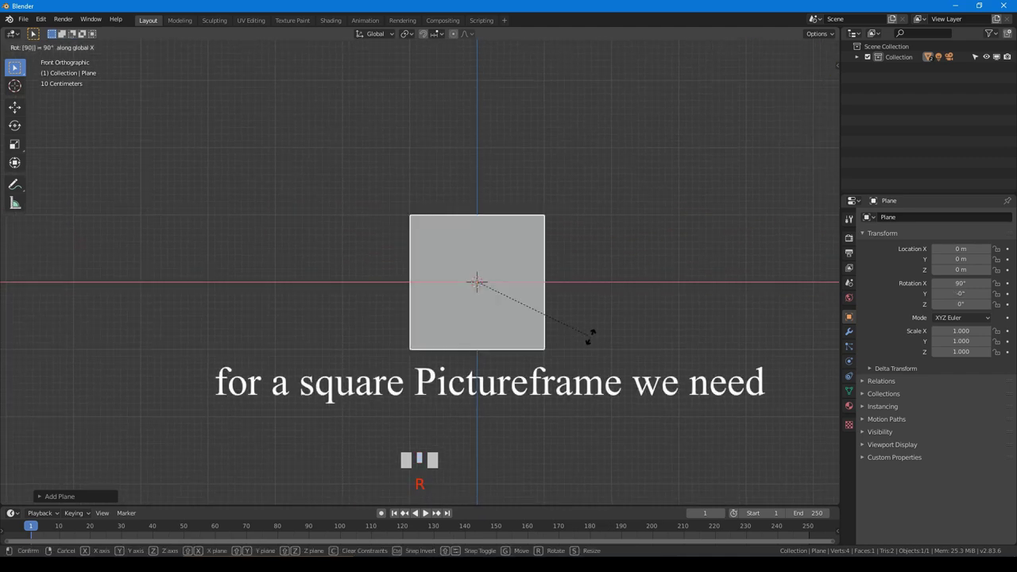
{"action": "scroll", "scroll_direction": "up", "scroll_amount": 3}
{"action": "key", "text": "Tab"}
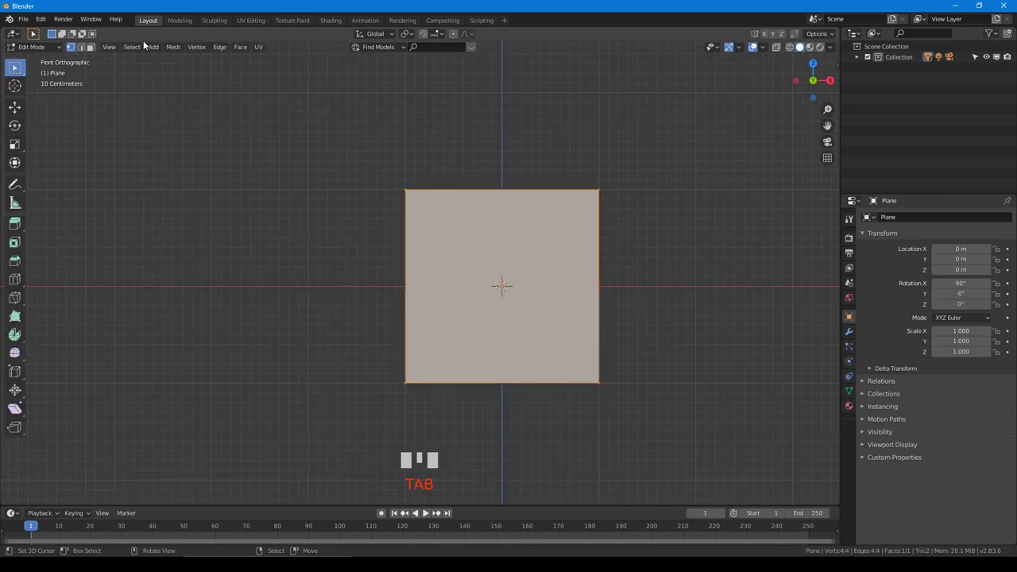
- Inset the plane's face and delete the inner face to open a square frame
{"action": "left_click", "coordinate": [87, 50]}
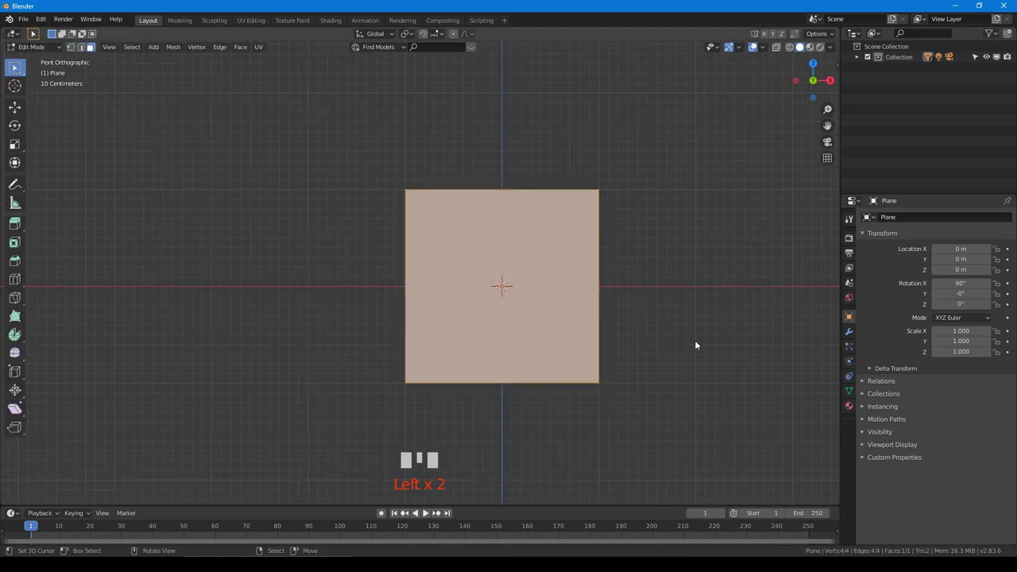
{"action": "key", "text": "i"}
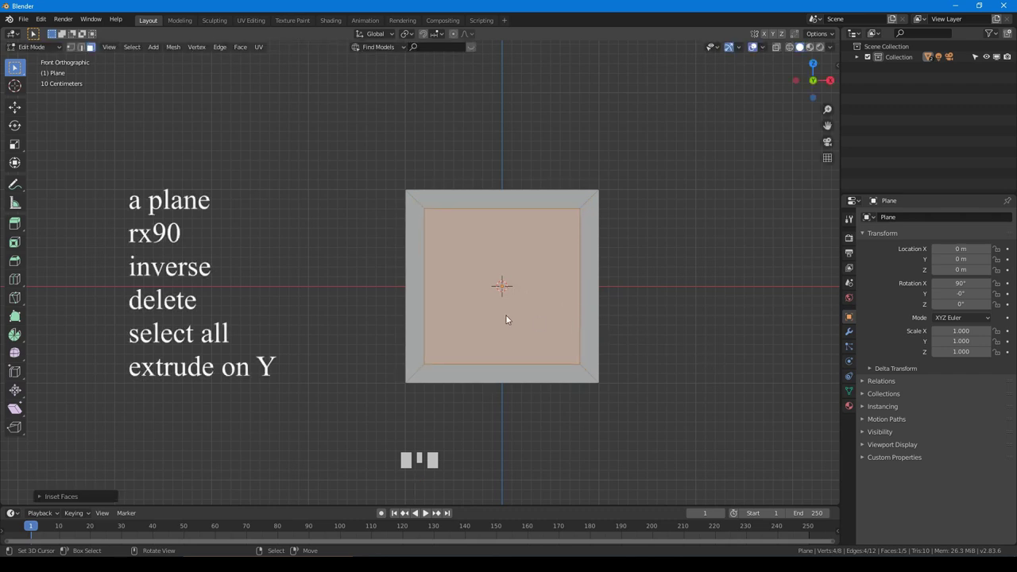
{"action": "key", "text": "x"}
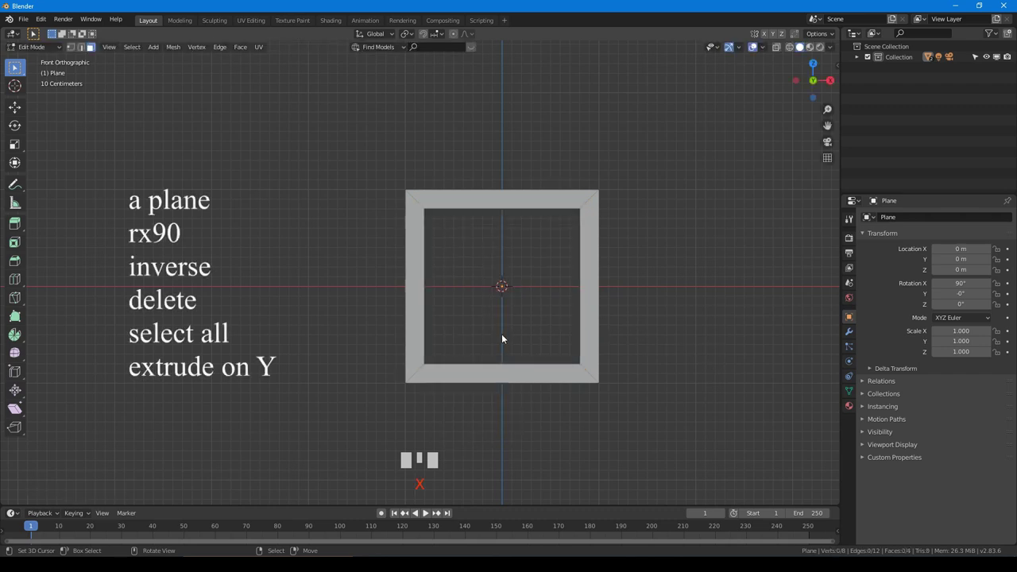
{"action": "left_click_drag", "start_coordinate": [585, 274], "coordinate": [542, 283]}
{"action": "key", "text": "Tab"}
{"action": "key", "text": "KP_Decimal"}
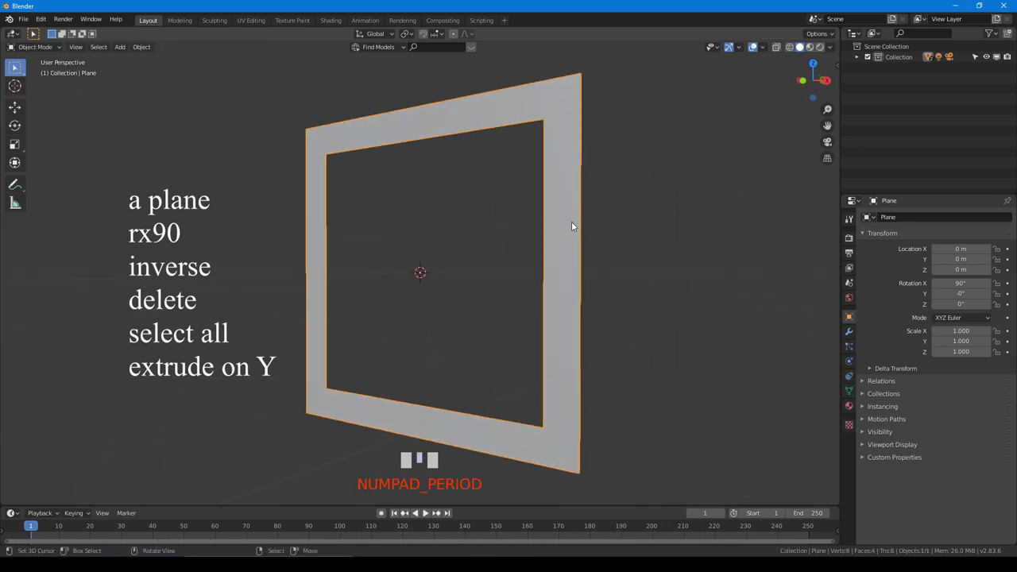
{"action": "scroll", "scroll_direction": "down", "scroll_amount": 3}
{"action": "left_click_drag", "start_coordinate": [508, 271], "coordinate": [523, 296]}
- Extrude all of the frame's geometry along Y to give it depth
{"action": "key", "text": "Tab"}
{"action": "left_click_drag", "start_coordinate": [549, 205], "coordinate": [535, 221]}
{"action": "key", "text": "a"}
{"action": "left_click_drag", "start_coordinate": [541, 233], "coordinate": [477, 263]}
{"action": "key", "text": "e"}
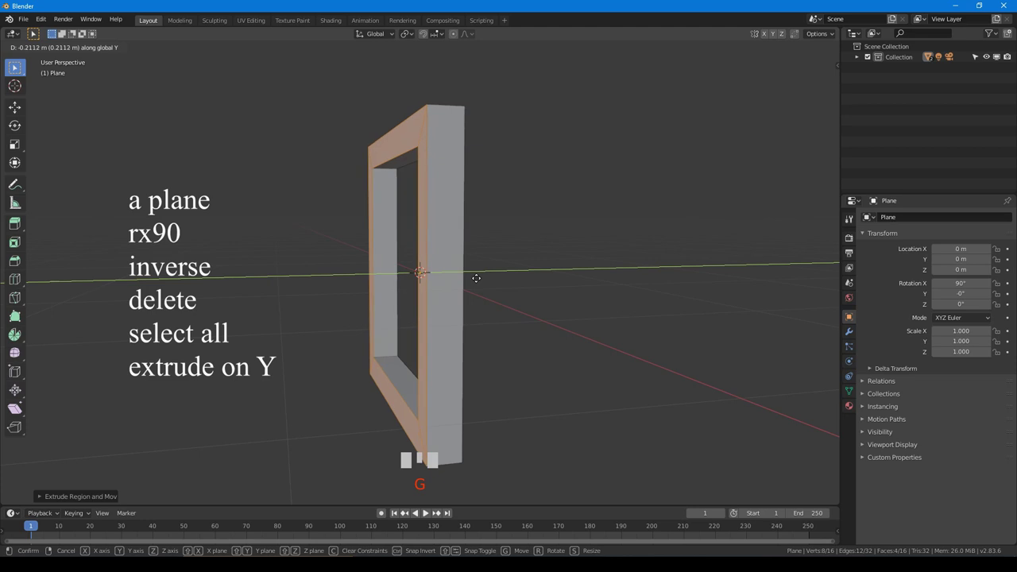
{"action": "left_click_drag", "start_coordinate": [480, 283], "coordinate": [578, 277]}
{"action": "key", "text": "Tab"}
{"action": "left_click_drag", "start_coordinate": [568, 309], "coordinate": [536, 322]}
- Apply the frame's rotation and scale with Ctrl+A
{"action": "key", "text": "ctrl+a"}
{"action": "scroll", "scroll_direction": "down", "scroll_amount": 3}
{"action": "left_click_drag", "start_coordinate": [591, 294], "coordinate": [854, 332]}
{"action": "left_click_drag", "start_coordinate": [853, 333], "coordinate": [849, 337]}
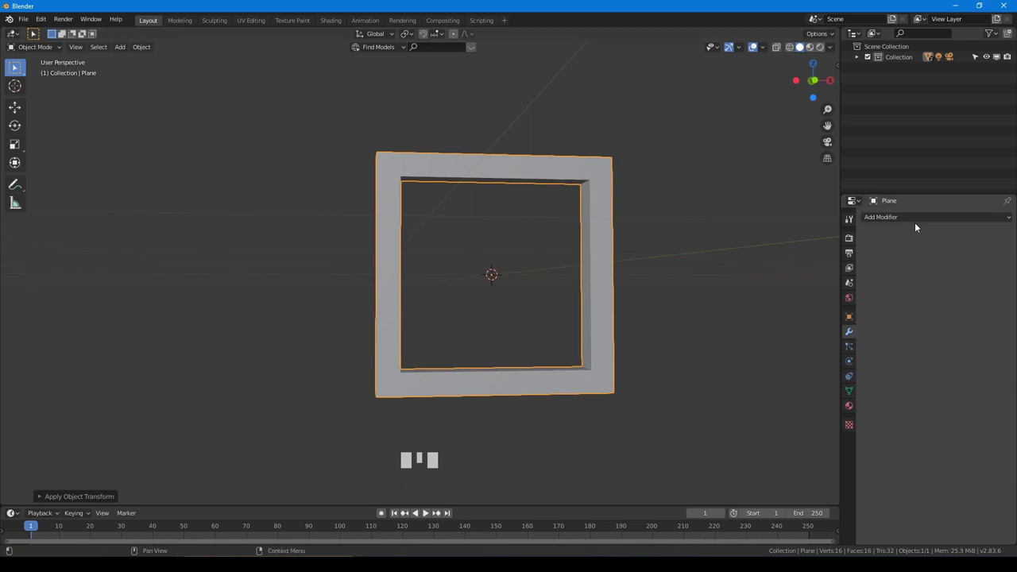
- Add a Bevel modifier with 5 segments, Angle limit and 0.06 m offset
{"action": "left_click_drag", "start_coordinate": [918, 220], "coordinate": [922, 402]}
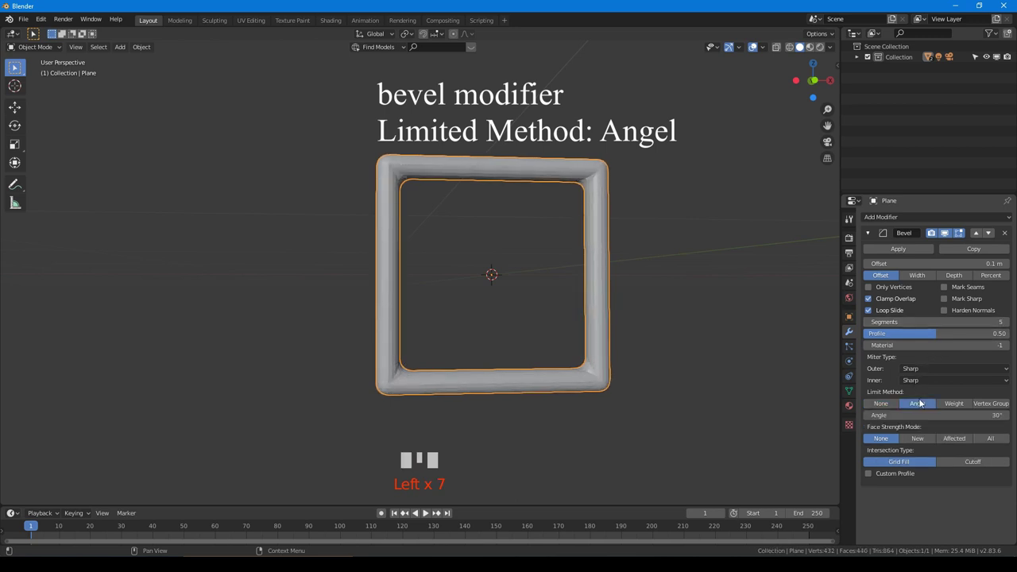
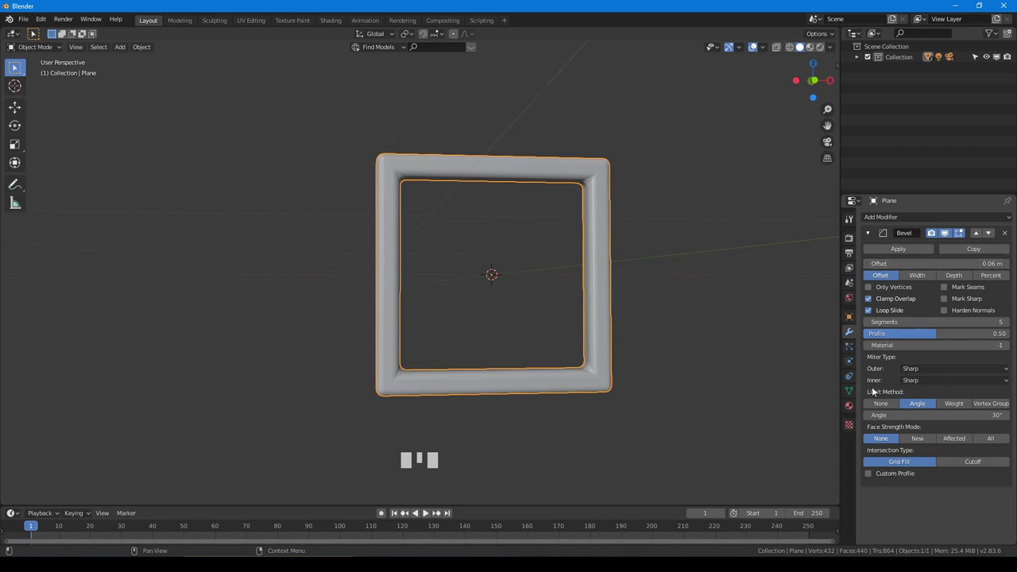
- Enable Auto Smooth on the frame's mesh normals at 30°
{"action": "left_click", "coordinate": [852, 392]}
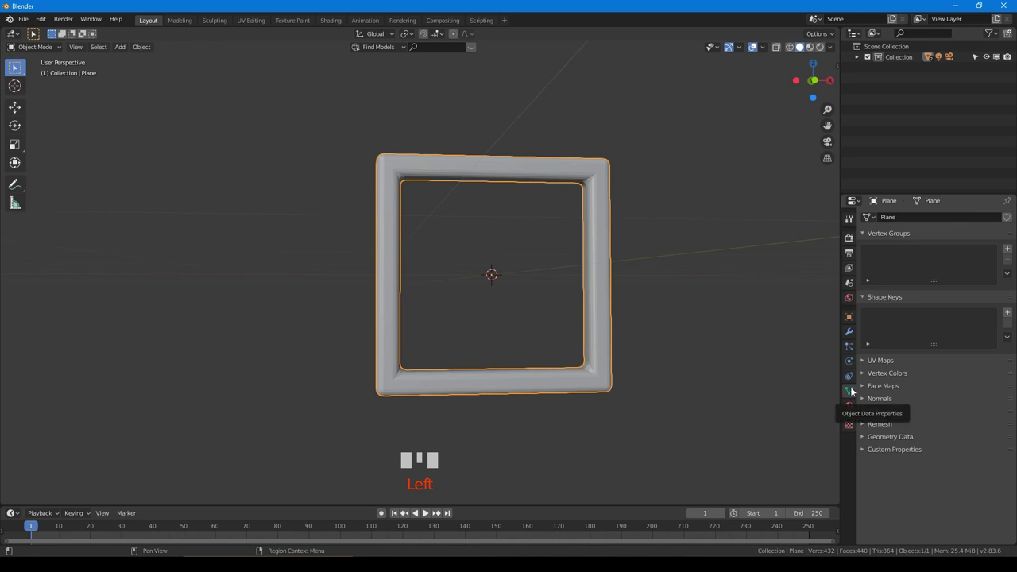
{"action": "left_click", "coordinate": [864, 400]}
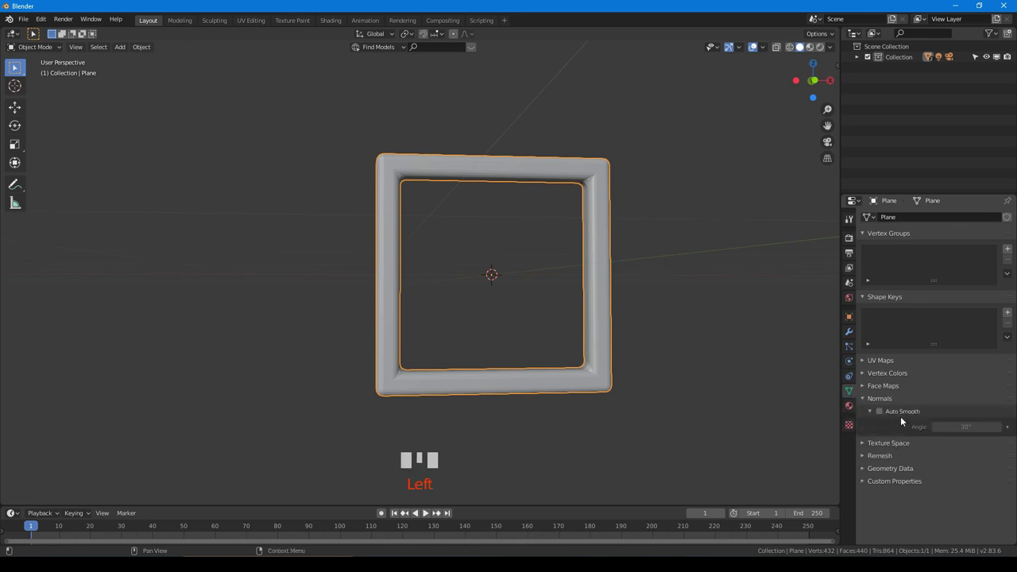
{"action": "left_click", "coordinate": [882, 414]}
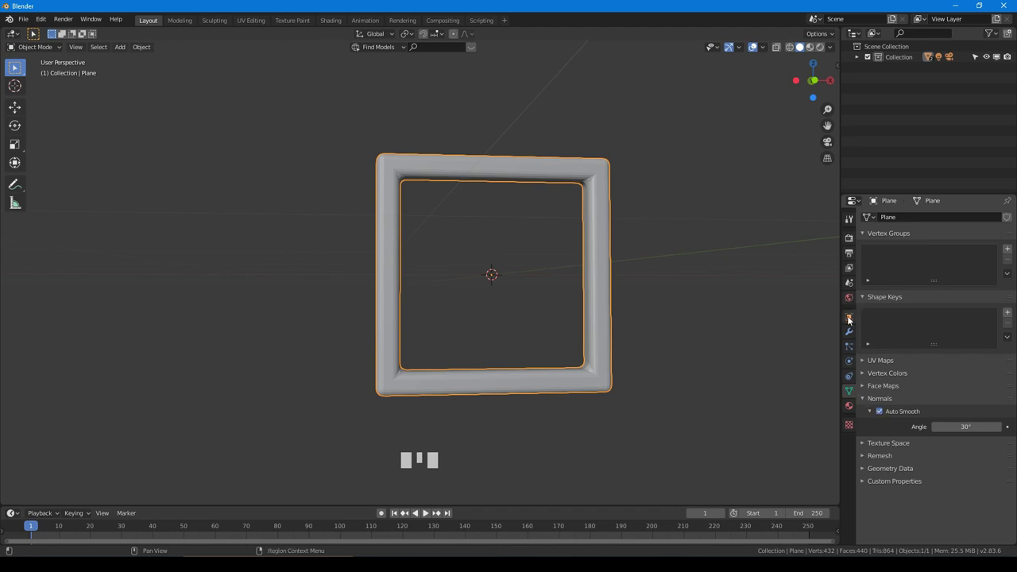
- Reduce the Bevel offset to 0.02 m, inspect the frame, and collapse the Bevel panel
{"action": "left_click", "coordinate": [850, 334]}
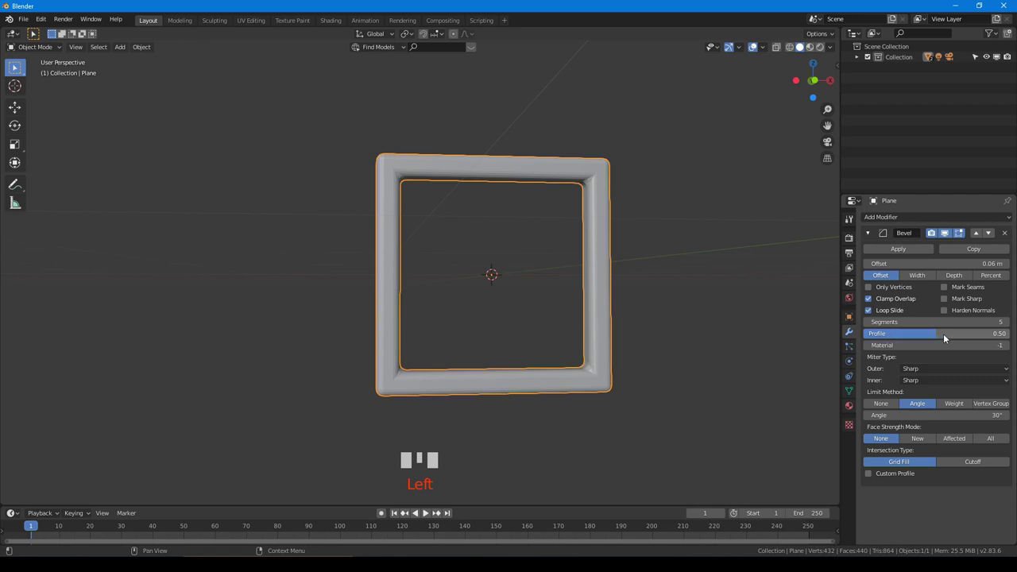
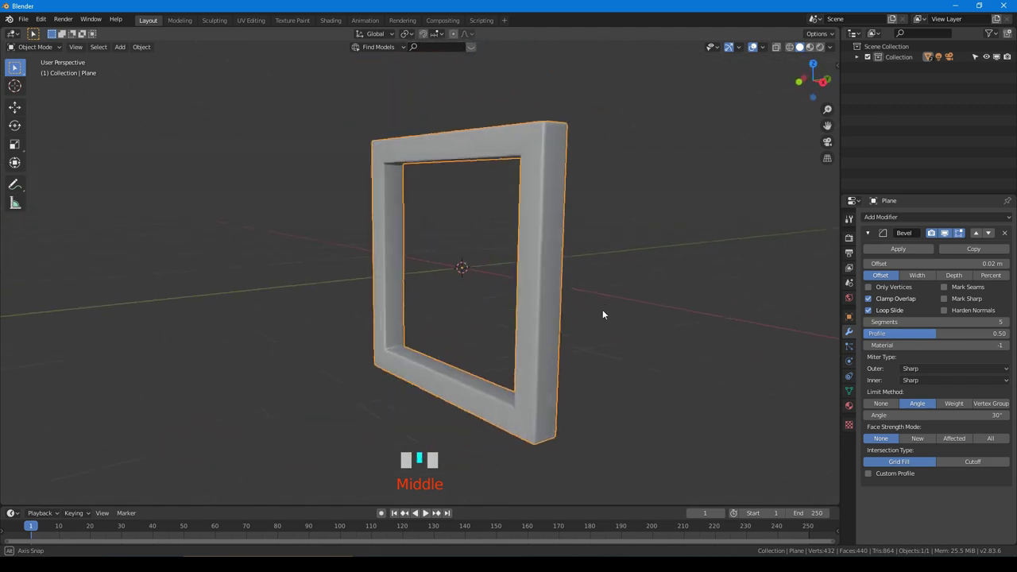
{"action": "scroll", "scroll_direction": "up", "scroll_amount": 3}
{"action": "left_click_drag", "start_coordinate": [632, 262], "coordinate": [868, 268]}
{"action": "left_click", "coordinate": [867, 267]}
{"action": "left_click_drag", "start_coordinate": [649, 286], "coordinate": [713, 299]}
{"action": "scroll", "scroll_direction": "down", "scroll_amount": 3}
{"action": "left_click_drag", "start_coordinate": [724, 305], "coordinate": [871, 236]}
{"action": "left_click", "coordinate": [870, 236]}
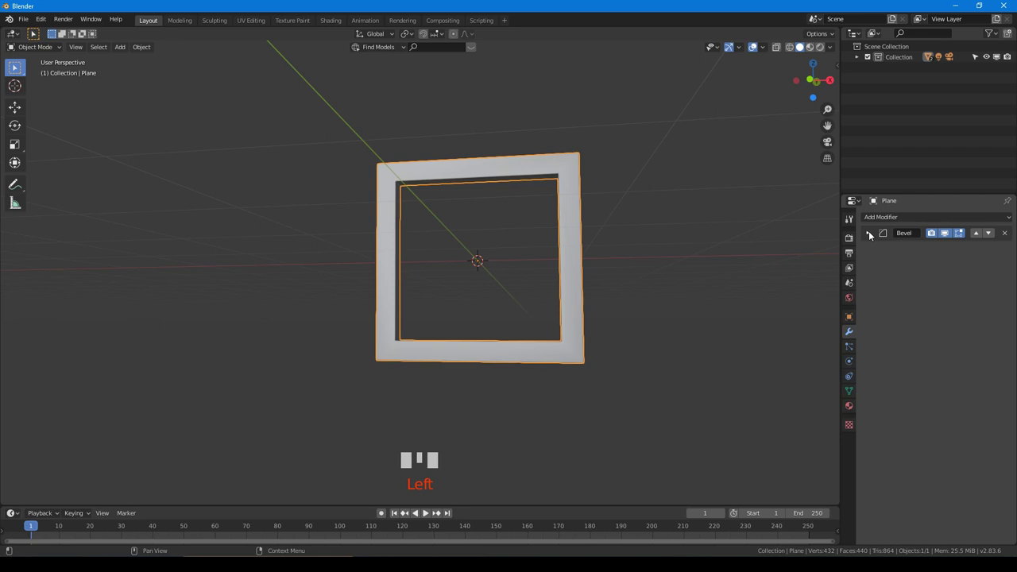
- Add a second bevel BevelProfile above Bevel_Angel, limited by Weight
{"action": "left_click_drag", "start_coordinate": [919, 218], "coordinate": [867, 270]}
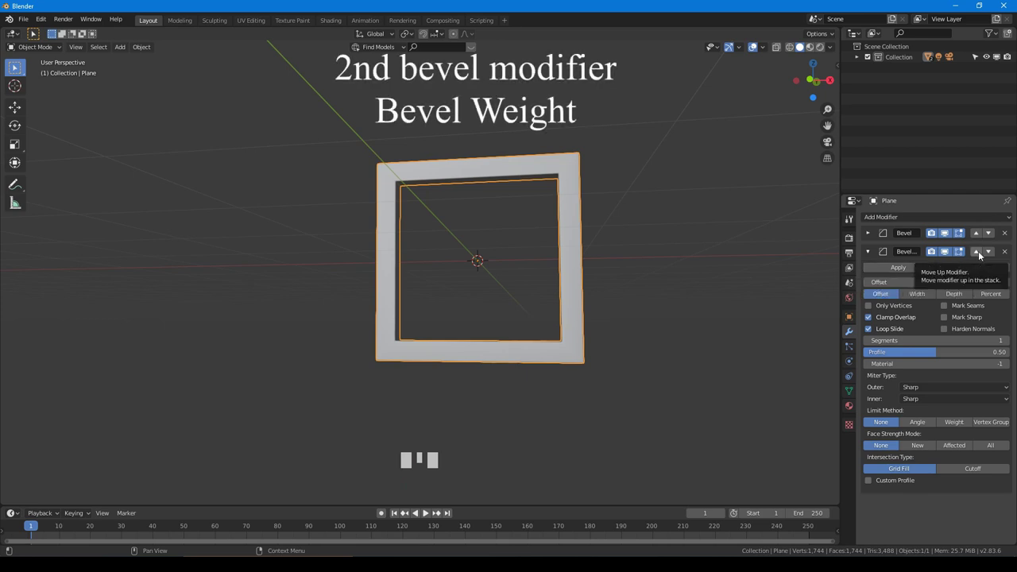
{"action": "left_click_drag", "start_coordinate": [981, 254], "coordinate": [940, 440]}
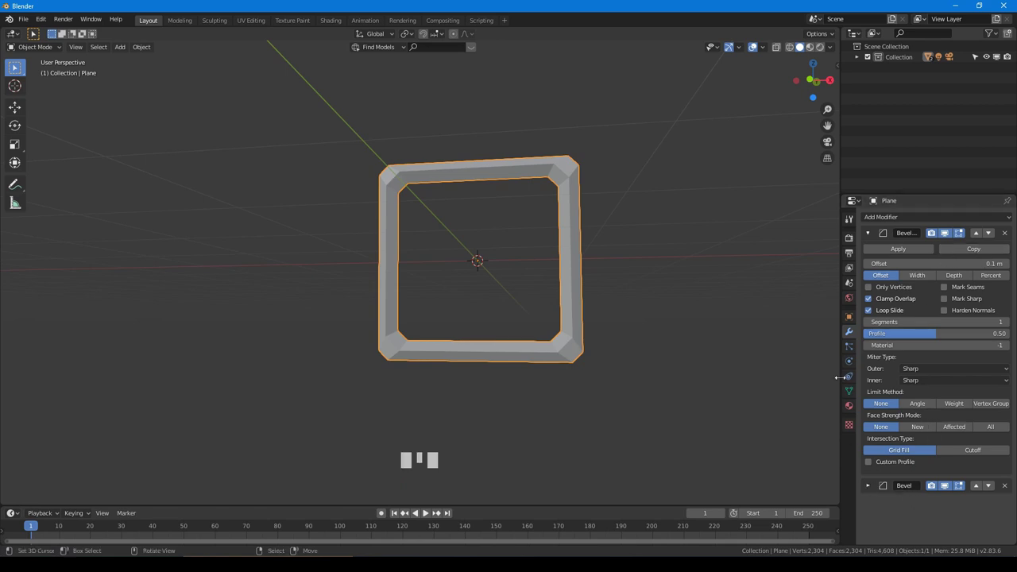
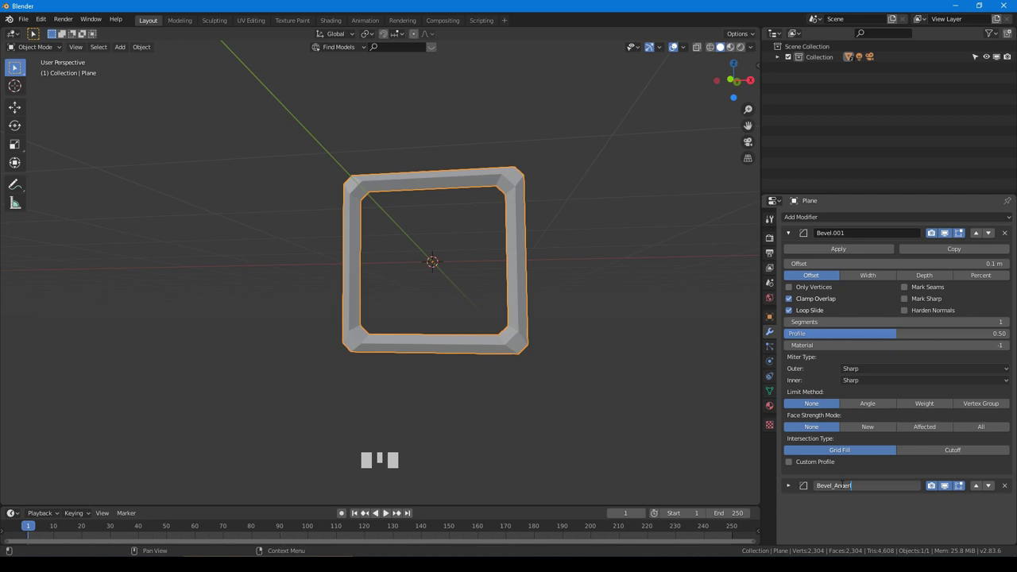
{"action": "key", "text": "BackSpace"}
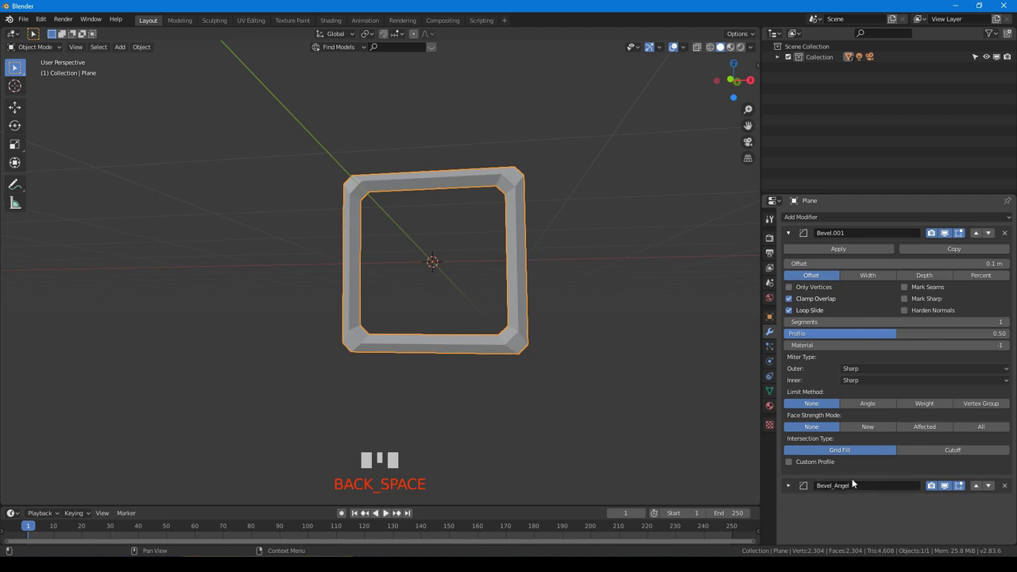
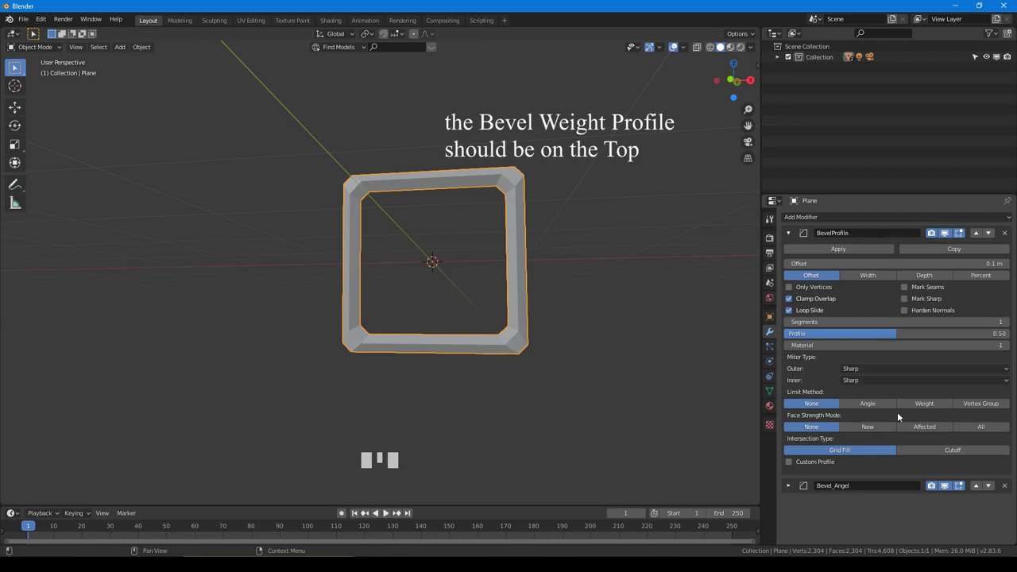
{"action": "left_click", "coordinate": [916, 408]}
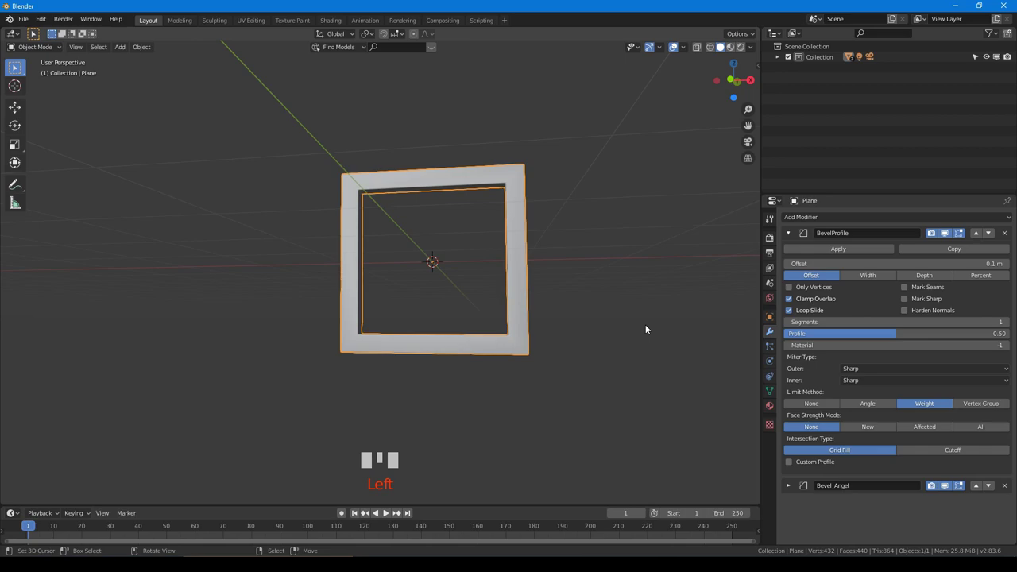
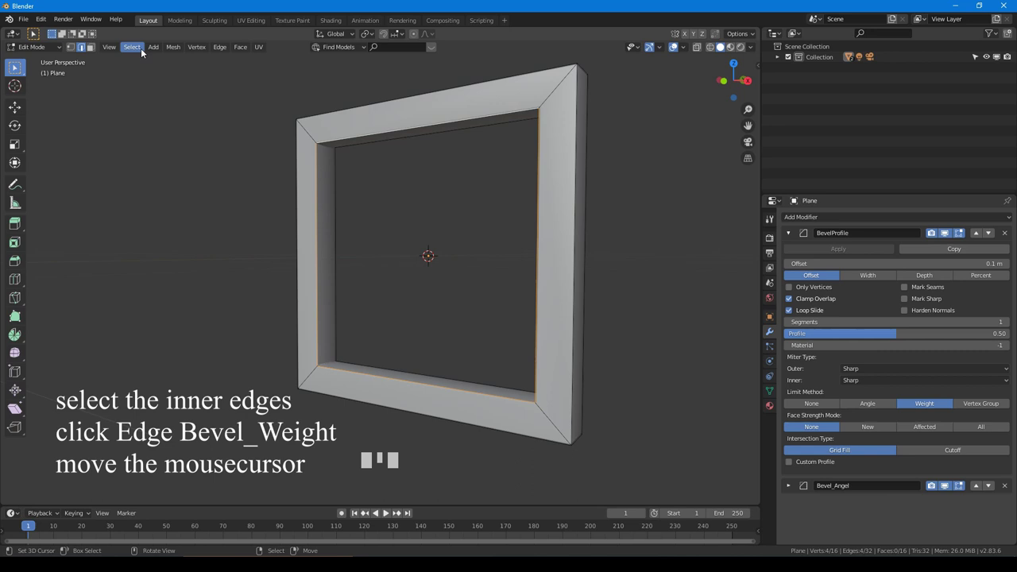
- Weight the inner edges to 1 and set BevelProfile offset to 0.16 m
{"action": "left_click_drag", "start_coordinate": [217, 49], "coordinate": [259, 148]}
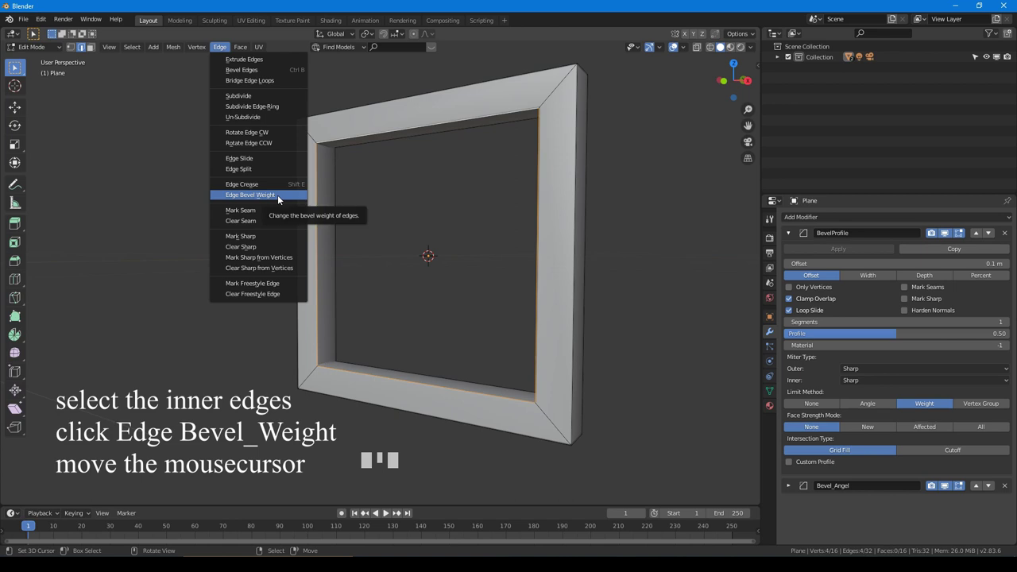
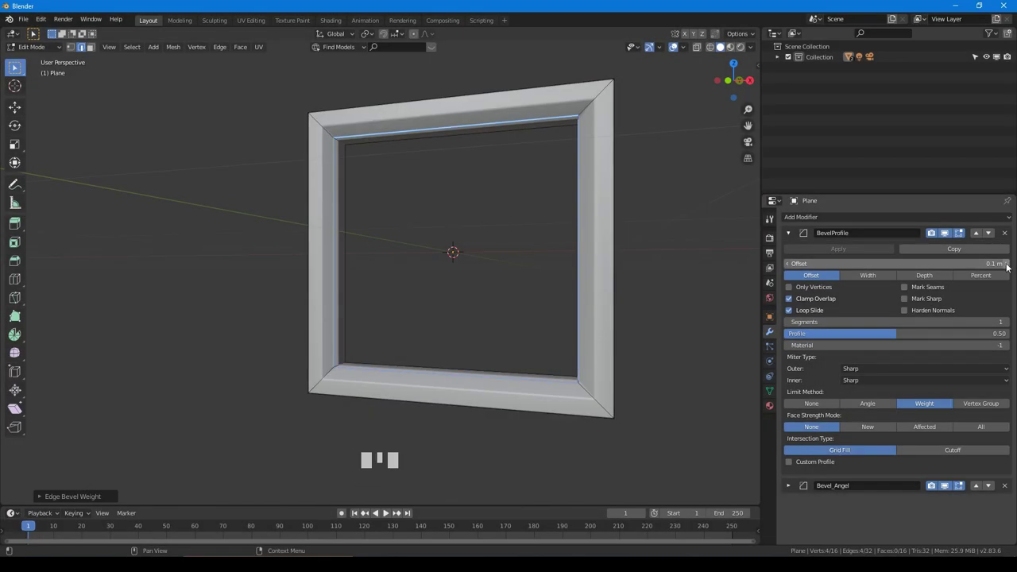
{"action": "left_click_drag", "start_coordinate": [1008, 263], "coordinate": [951, 275]}
{"action": "left_click_drag", "start_coordinate": [518, 303], "coordinate": [501, 304]}
{"action": "key", "text": "Tab"}
- Enable Custom Profile on BevelProfile and drag a point on its profile curve
{"action": "left_click_drag", "start_coordinate": [475, 304], "coordinate": [555, 276]}
{"action": "key", "text": "Tab"}
{"action": "left_click_drag", "start_coordinate": [624, 291], "coordinate": [939, 306]}
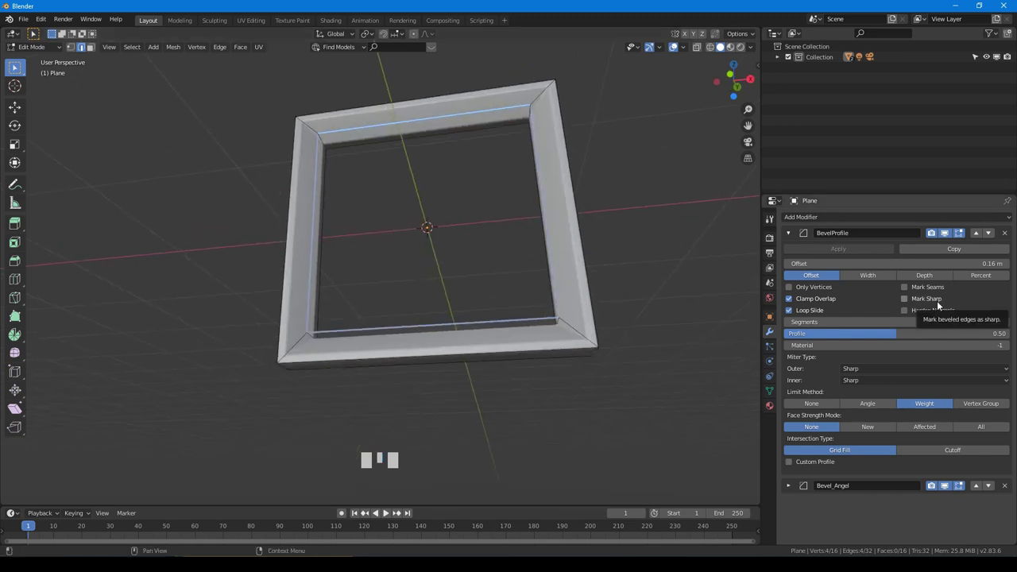
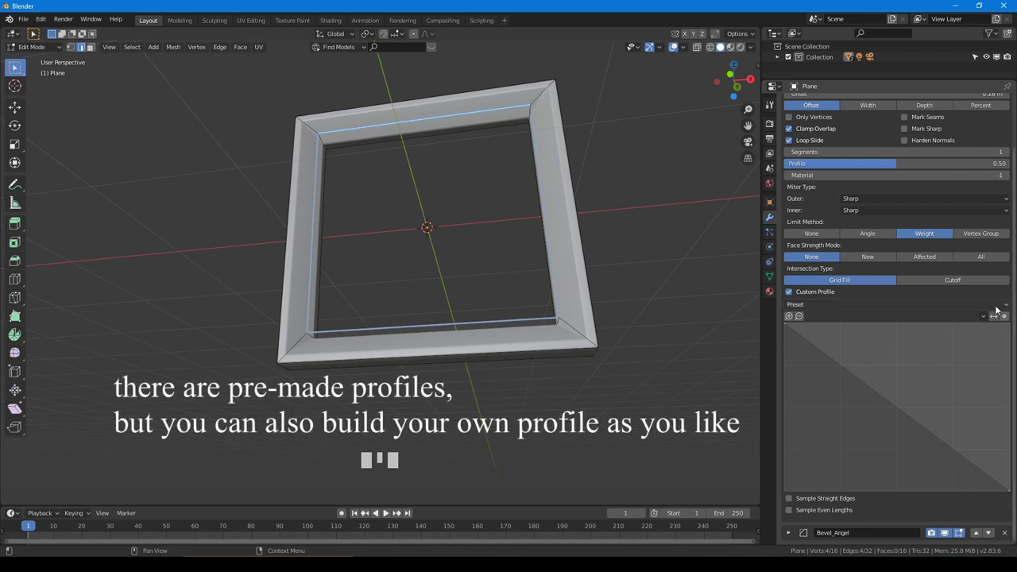
- Set 12 segments and reshape the custom profile curve with added points
{"action": "left_click_drag", "start_coordinate": [851, 375], "coordinate": [917, 214]}
{"action": "scroll", "scroll_direction": "up", "scroll_amount": 3}
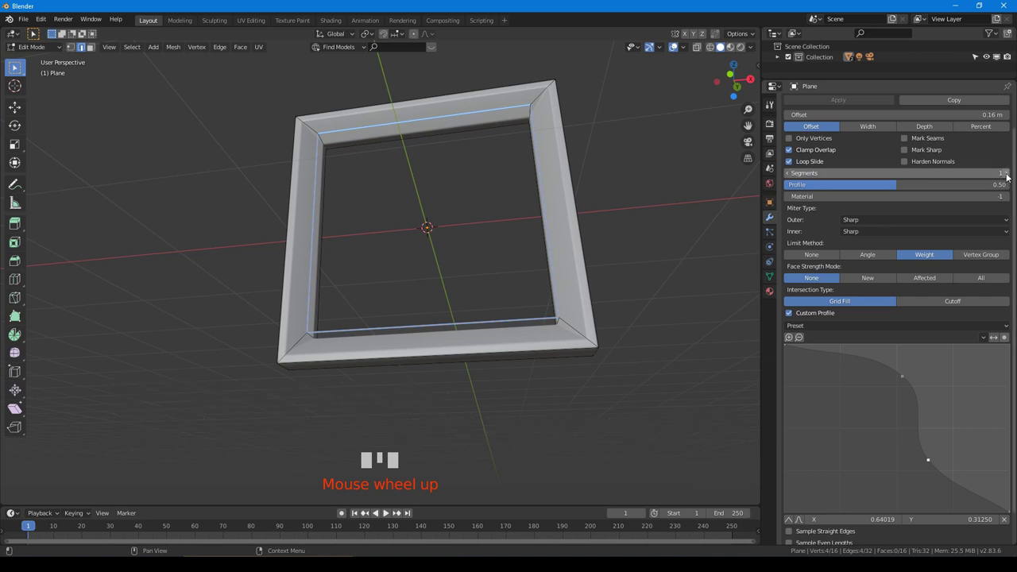
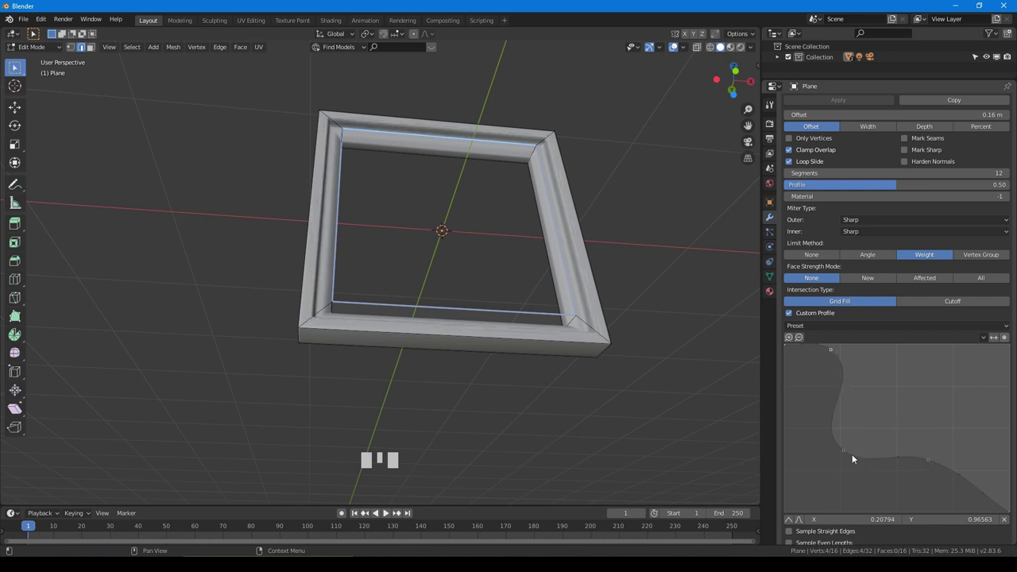
{"action": "left_click_drag", "start_coordinate": [846, 452], "coordinate": [633, 402]}
{"action": "left_click_drag", "start_coordinate": [634, 401], "coordinate": [596, 395]}
{"action": "key", "text": "Tab"}
{"action": "left_click_drag", "start_coordinate": [526, 335], "coordinate": [856, 430]}
{"action": "key", "text": "Tab"}
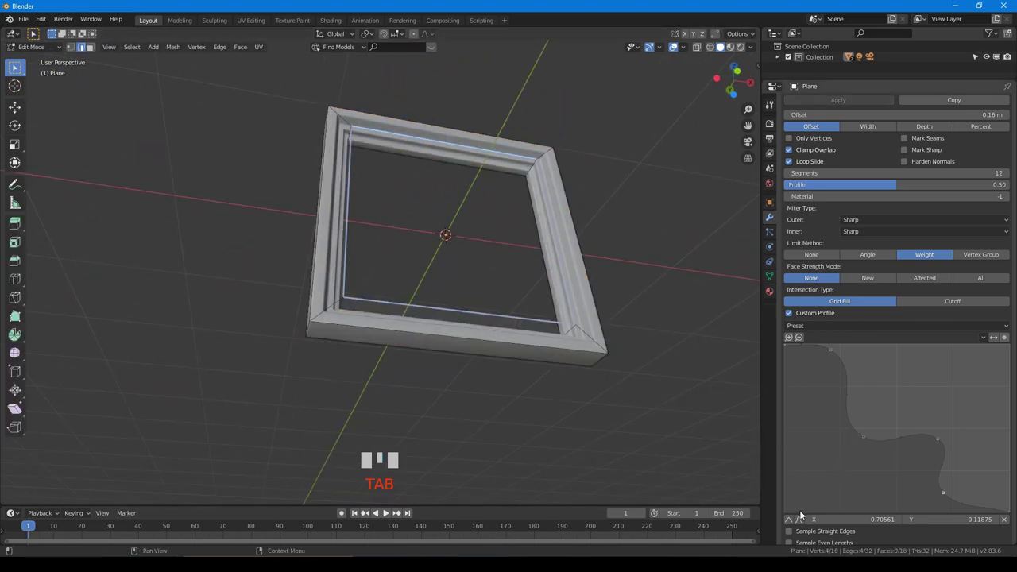
{"action": "left_click_drag", "start_coordinate": [804, 521], "coordinate": [802, 522]}
{"action": "left_click_drag", "start_coordinate": [802, 521], "coordinate": [888, 441]}
{"action": "scroll", "scroll_direction": "down", "scroll_amount": 3}
- Pick a rounded arc profile from the Preset dropdown
{"action": "left_click", "coordinate": [791, 513]}
{"action": "left_click", "coordinate": [790, 511]}
{"action": "left_click", "coordinate": [790, 505]}
{"action": "left_click_drag", "start_coordinate": [791, 504], "coordinate": [913, 419]}
{"action": "scroll", "scroll_direction": "up", "scroll_amount": 3}
{"action": "left_click_drag", "start_coordinate": [1009, 341], "coordinate": [959, 371]}
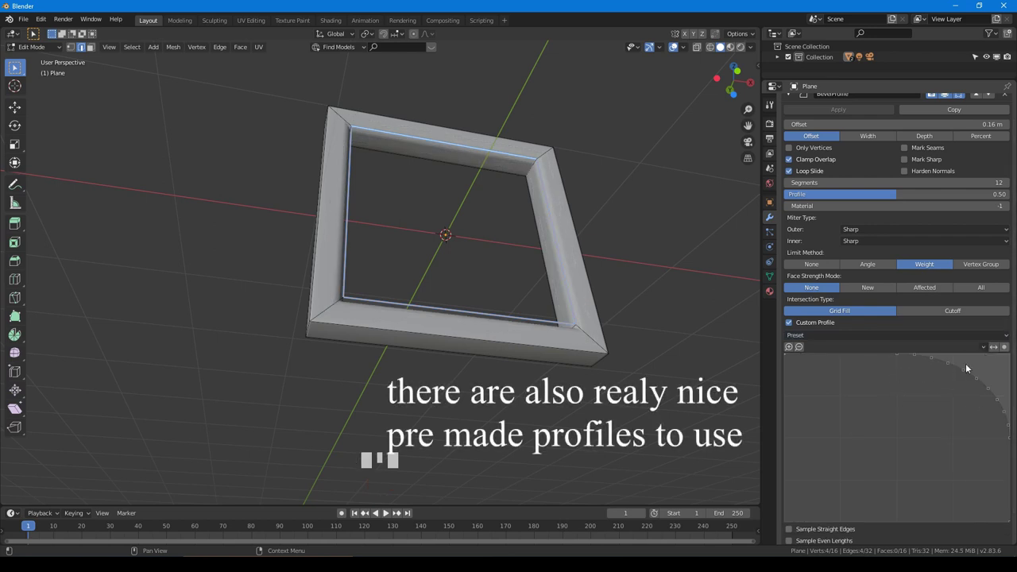
- Apply the Support Loops preset for a stepped molding and inspect the frame
{"action": "left_click_drag", "start_coordinate": [1007, 338], "coordinate": [845, 371]}
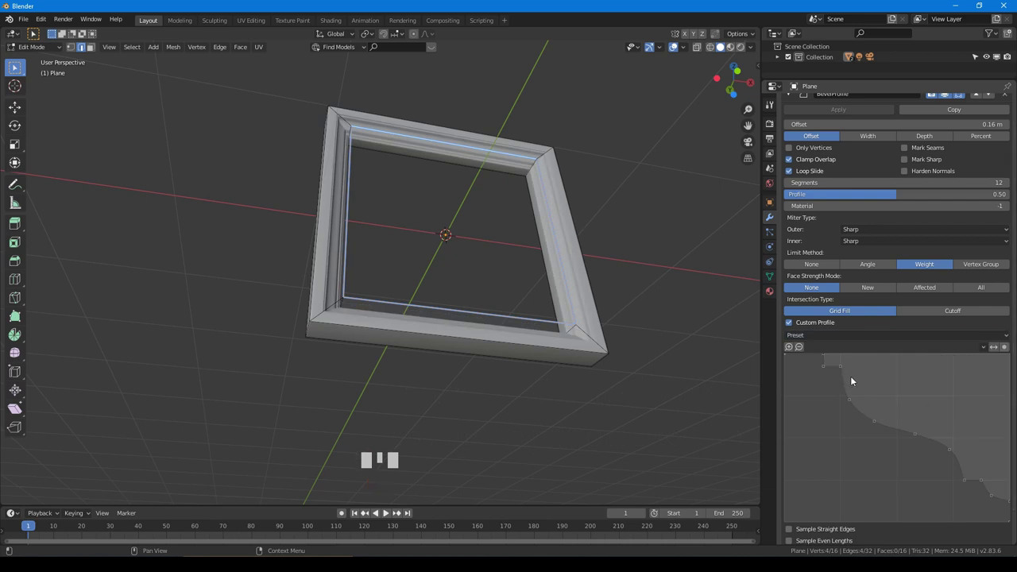
{"action": "left_click_drag", "start_coordinate": [611, 360], "coordinate": [595, 377]}
{"action": "scroll", "scroll_direction": "up", "scroll_amount": 3}
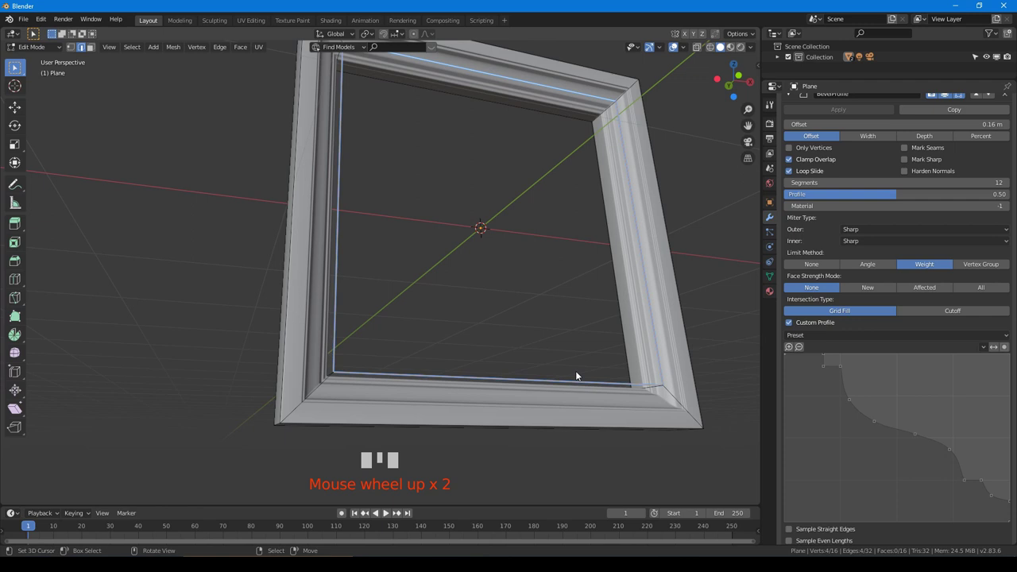
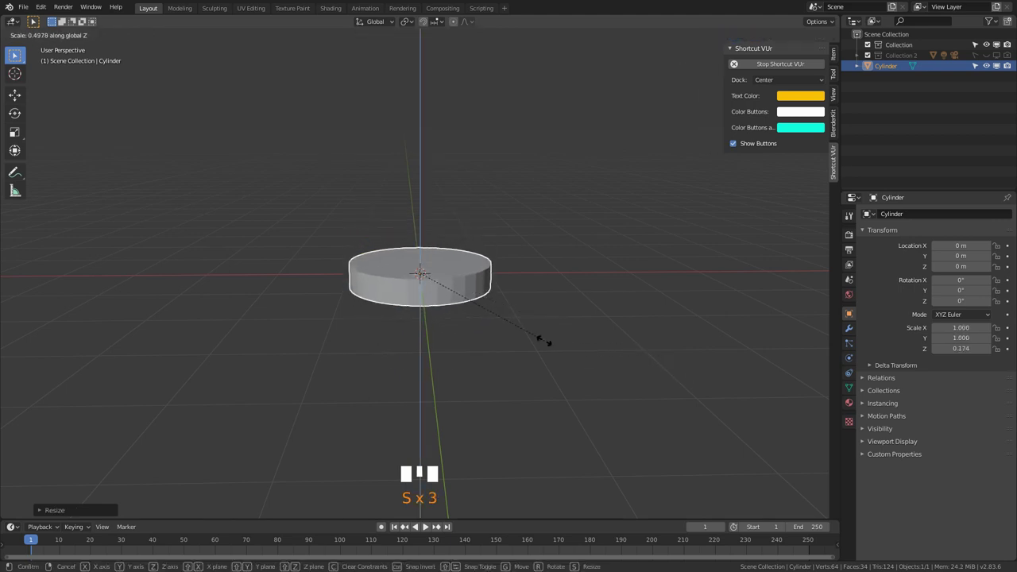
- Flatten the cylinder into a thin disc and rotate it 90° on X to stand upright
{"action": "left_click_drag", "start_coordinate": [514, 333], "coordinate": [514, 372]}
{"action": "key", "text": "Tab"}
{"action": "left_click_drag", "start_coordinate": [479, 338], "coordinate": [483, 238]}
{"action": "key", "text": "Tab"}
{"action": "key", "text": "KP_1"}
{"action": "key", "text": "r"}
{"action": "left_click_drag", "start_coordinate": [539, 251], "coordinate": [481, 245]}
- Inset the disc's front face and delete the centre faces to leave a ring border
{"action": "key", "text": "Tab"}
{"action": "left_click", "coordinate": [92, 39]}
{"action": "right_click", "coordinate": [406, 259]}
{"action": "left_click_drag", "start_coordinate": [503, 331], "coordinate": [432, 274]}
{"action": "left_click_drag", "start_coordinate": [432, 275], "coordinate": [380, 312]}
{"action": "left_click_drag", "start_coordinate": [380, 312], "coordinate": [528, 327]}
{"action": "scroll", "scroll_direction": "up", "scroll_amount": 3}
{"action": "key", "text": "i"}
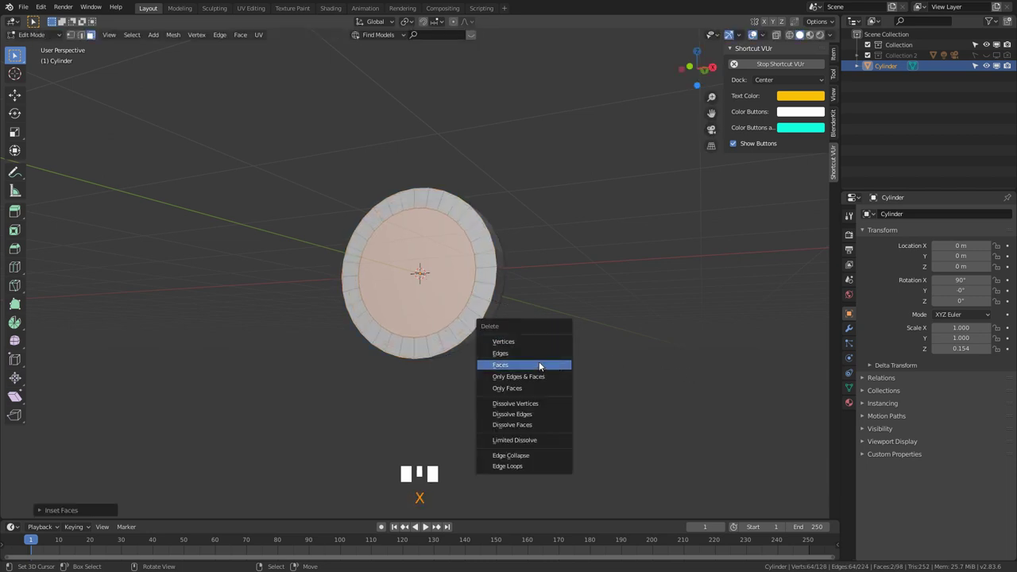
{"action": "left_click", "coordinate": [84, 36]}
- Select the inner edge loops and bridge them into a closed hollow ring
{"action": "left_click_drag", "start_coordinate": [407, 209], "coordinate": [411, 209]}
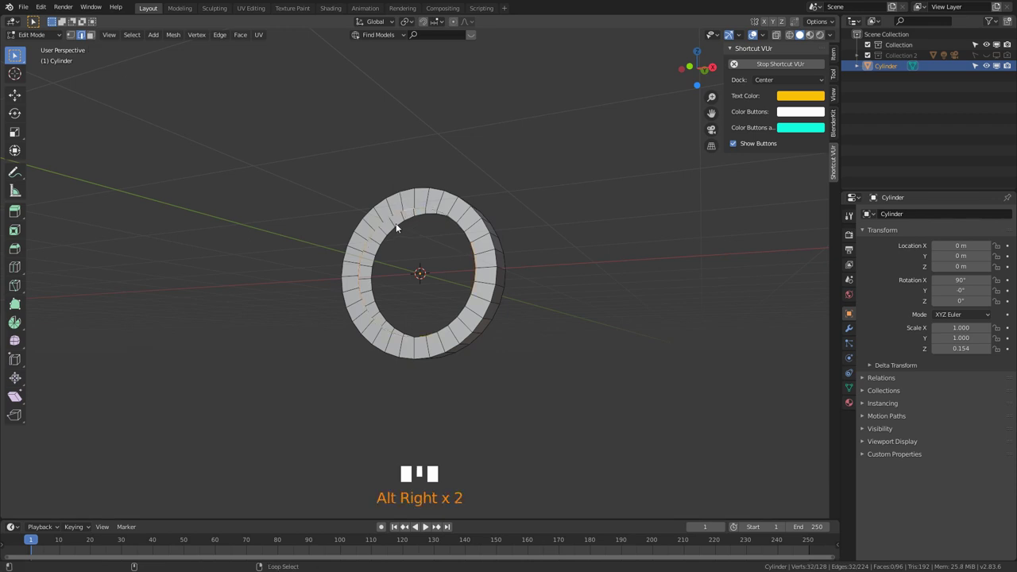
{"action": "left_click_drag", "start_coordinate": [399, 229], "coordinate": [433, 326]}
{"action": "scroll", "scroll_direction": "up", "scroll_amount": 3}
{"action": "key", "text": "F3"}
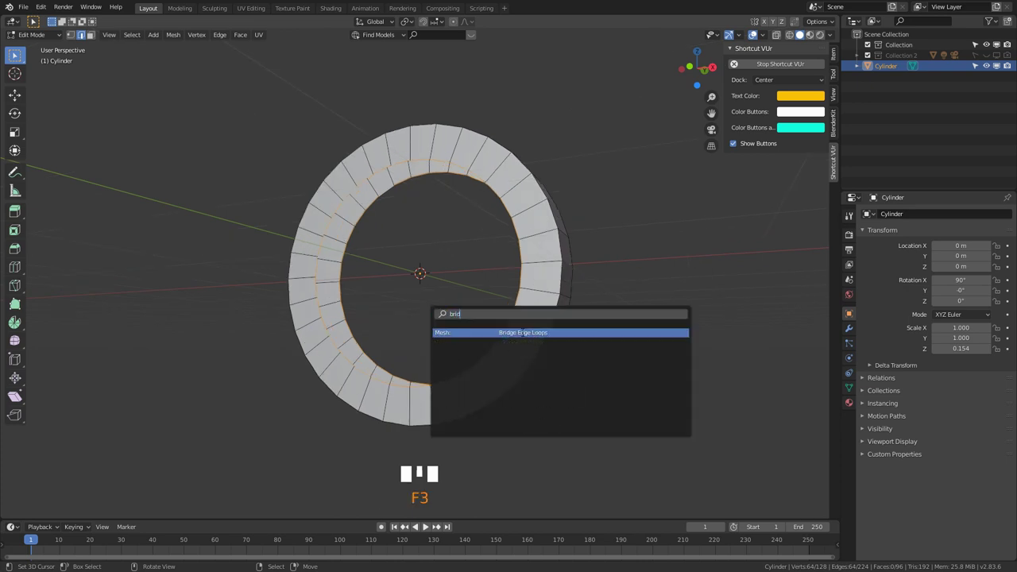
{"action": "left_click_drag", "start_coordinate": [435, 295], "coordinate": [436, 294]}
{"action": "key", "text": "Tab"}
- Back in Object Mode, apply the ring's rotation and scale with Ctrl+A
{"action": "middle_click", "coordinate": [463, 290]}
{"action": "key", "text": "ctrl+a"}
{"action": "left_click_drag", "start_coordinate": [495, 256], "coordinate": [851, 332]}
{"action": "left_click", "coordinate": [852, 332]}
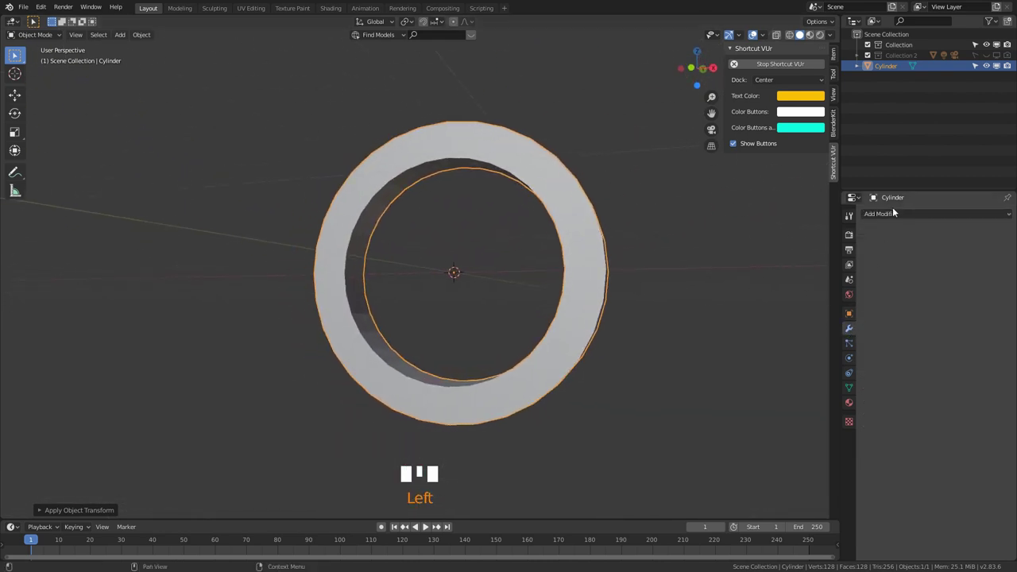
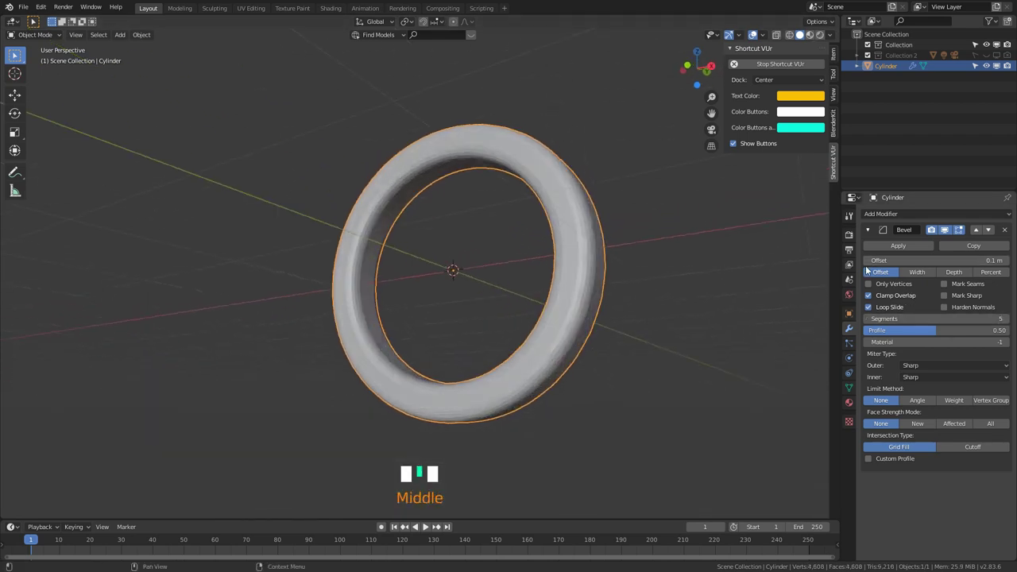
- Set the ring's bevel offset to 0.01 m and limit it to edges above 30°
{"action": "left_click_drag", "start_coordinate": [872, 265], "coordinate": [785, 273]}
{"action": "left_click_drag", "start_coordinate": [588, 262], "coordinate": [924, 402]}
{"action": "left_click", "coordinate": [923, 402]}
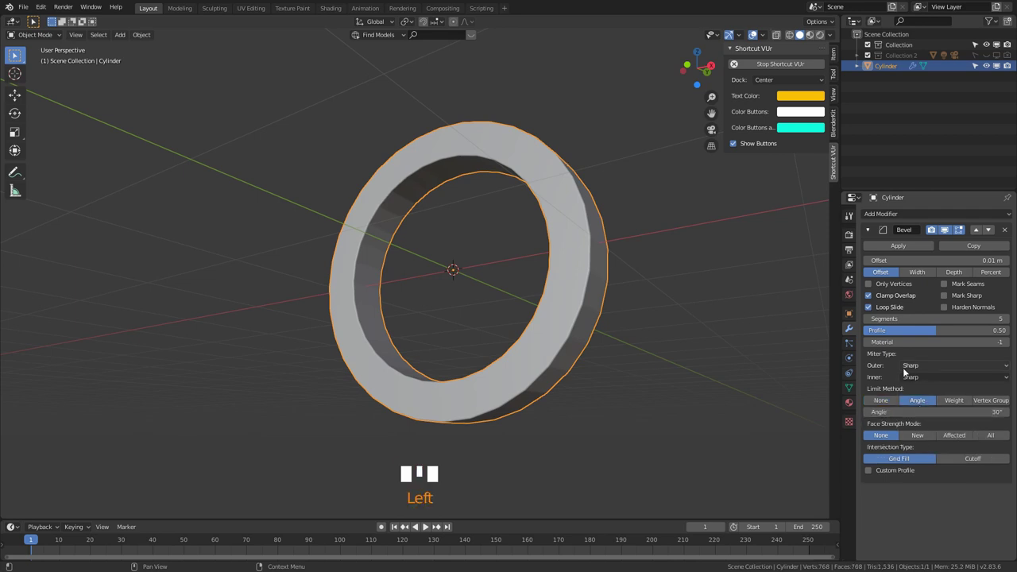
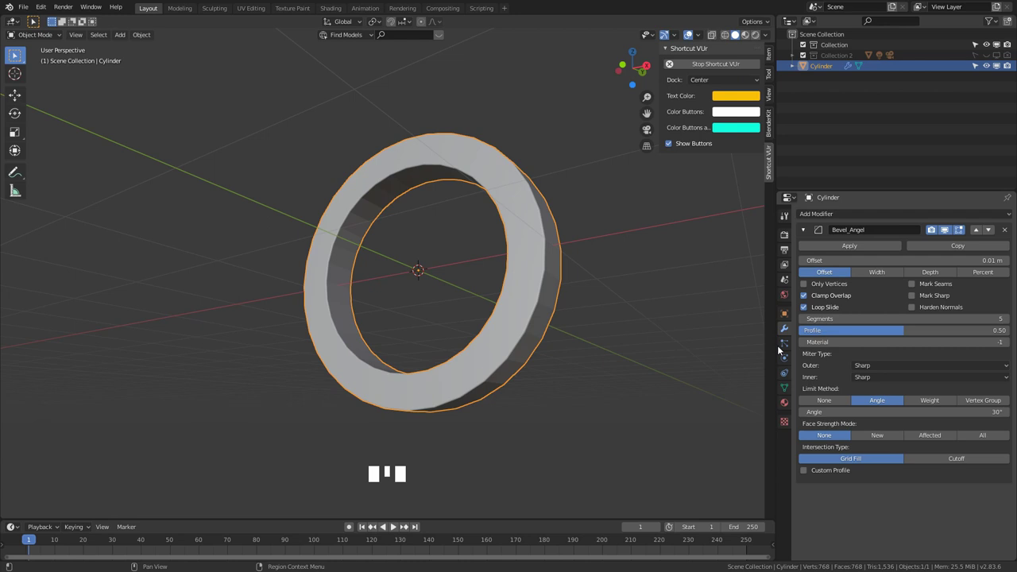
- Enable Auto Smooth on the ring's mesh normals and return to the modifier stack
{"action": "left_click", "coordinate": [787, 389]}
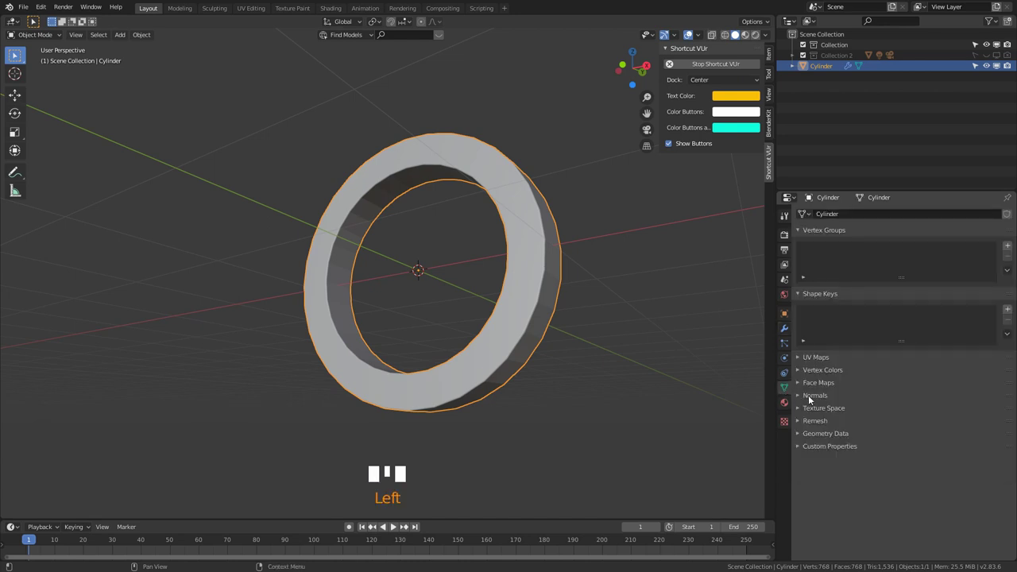
{"action": "left_click_drag", "start_coordinate": [811, 400], "coordinate": [822, 410]}
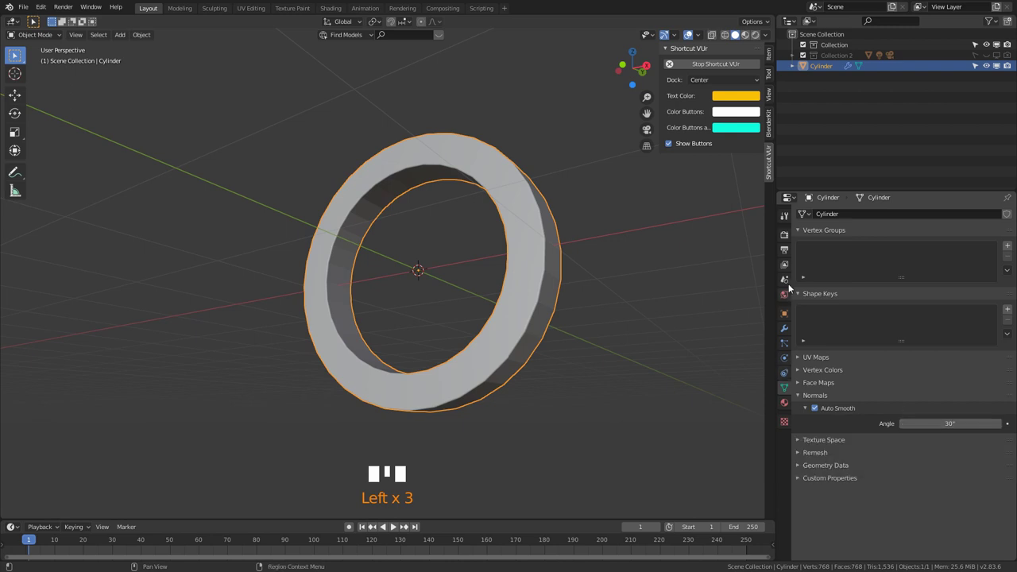
{"action": "left_click", "coordinate": [788, 331]}
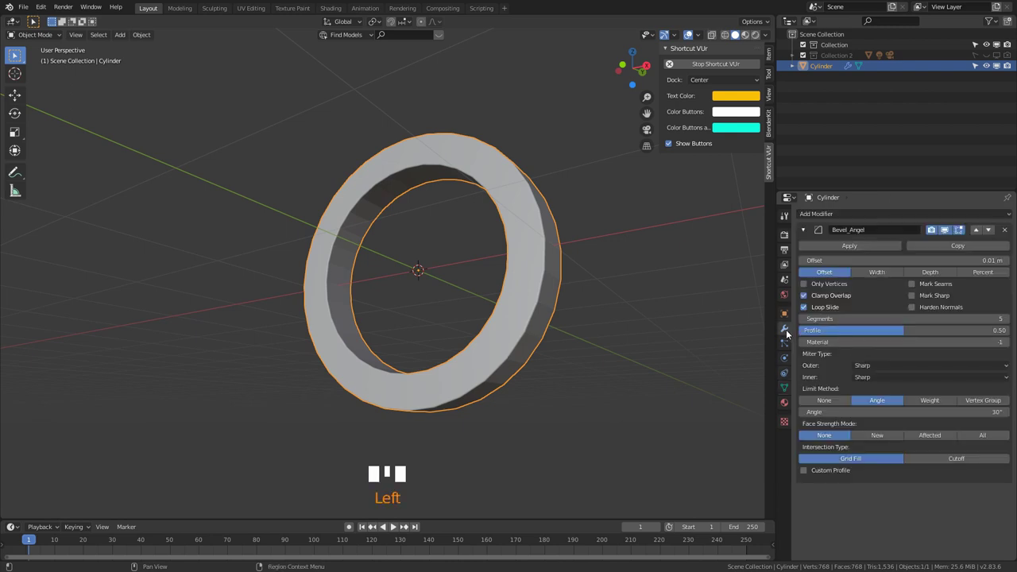
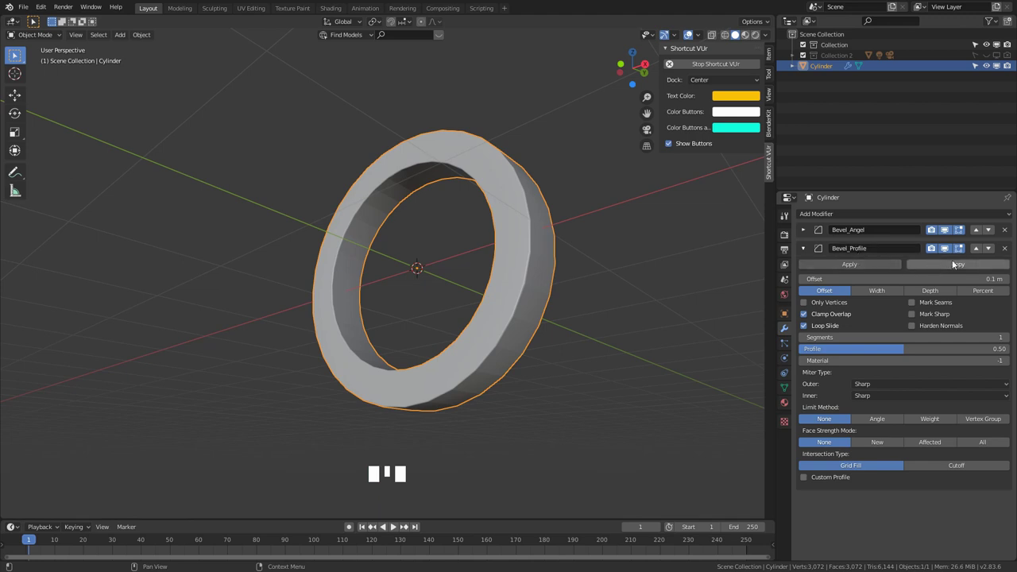
- Move Bevel_Profile above Bevel_Angel in the modifier stack
{"action": "left_click", "coordinate": [978, 252]}
{"action": "left_click", "coordinate": [807, 235]}
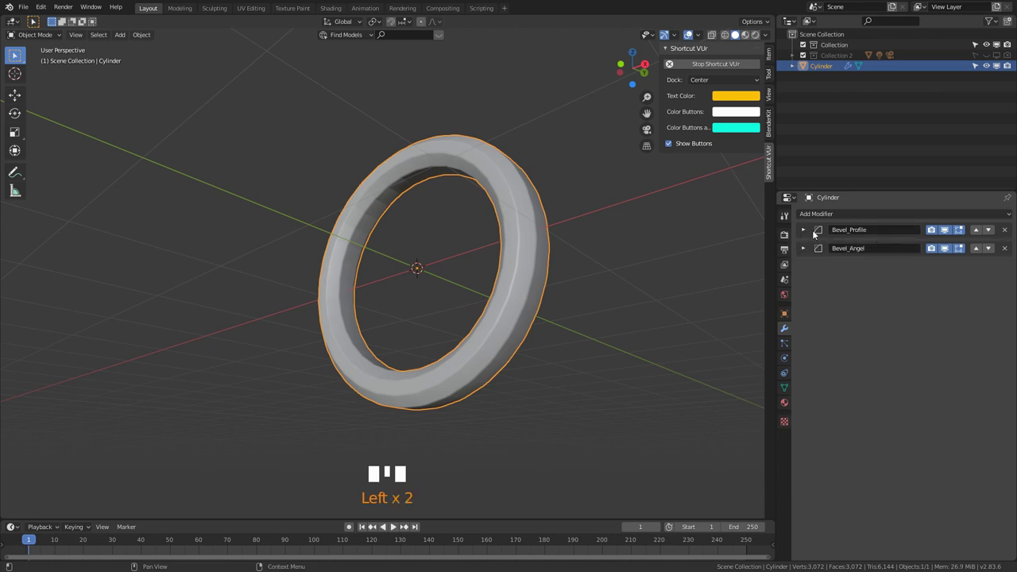
{"action": "left_click", "coordinate": [808, 231]}
- Set Bevel_Profile to limit by Weight with a 0.1 m offset and one segment
{"action": "left_click_drag", "start_coordinate": [574, 292], "coordinate": [837, 393]}
{"action": "left_click", "coordinate": [931, 401]}
{"action": "left_click_drag", "start_coordinate": [541, 278], "coordinate": [591, 318]}
{"action": "scroll", "scroll_direction": "up", "scroll_amount": 3}
{"action": "left_click_drag", "start_coordinate": [602, 306], "coordinate": [710, 330]}
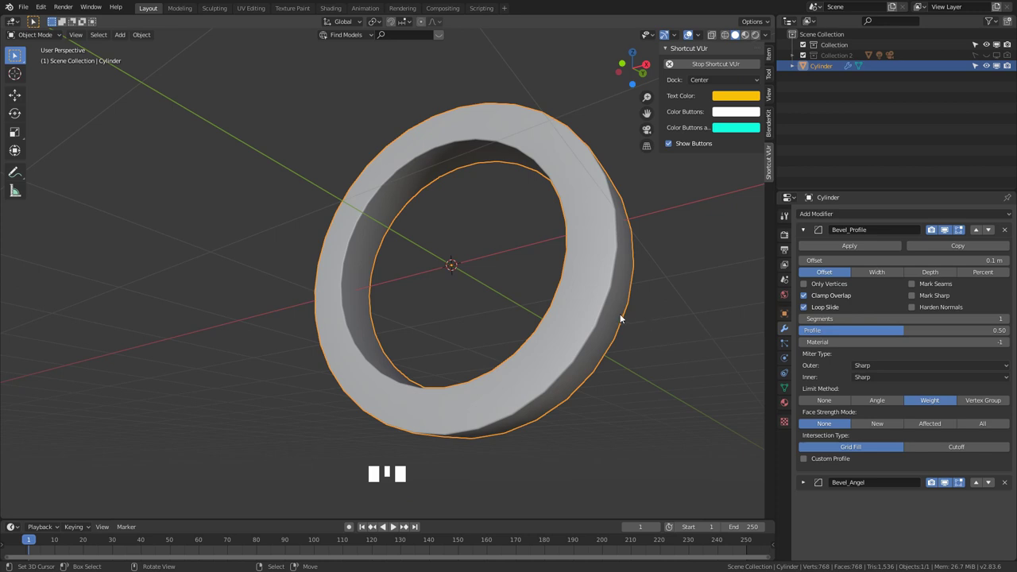
- In Edit Mode with edge select, pick the single edge loop around the ring's inner opening
{"action": "key", "text": "Tab"}
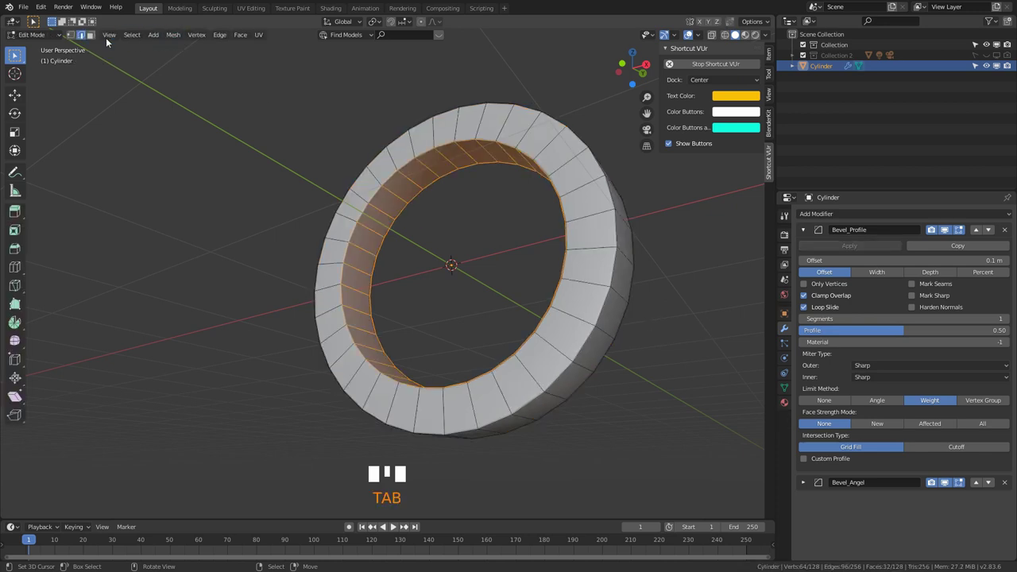
{"action": "left_click", "coordinate": [85, 40]}
{"action": "right_click", "coordinate": [435, 149]}
{"action": "right_click", "coordinate": [426, 157]}
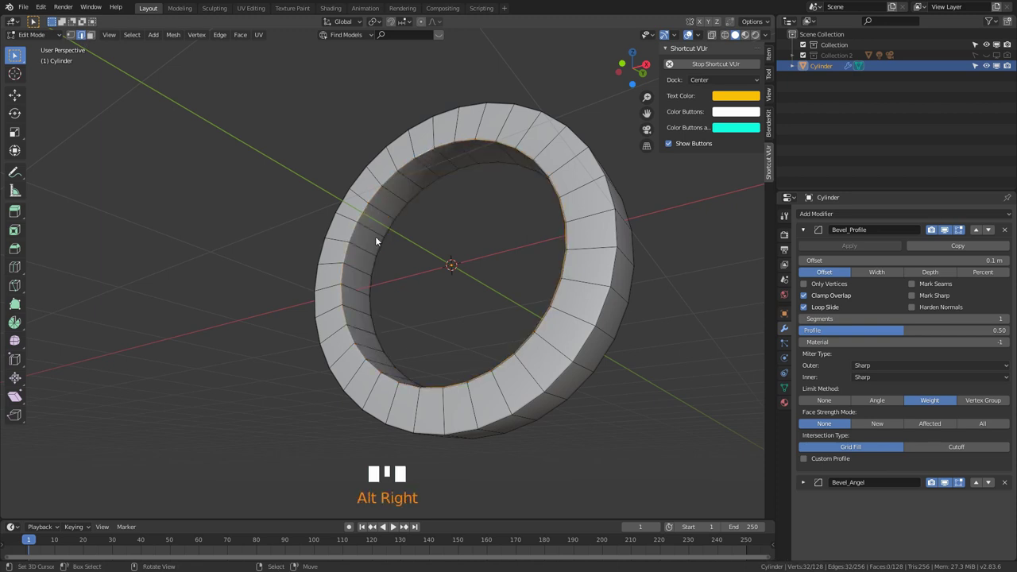
- Weight the selected inner edges and narrow Bevel_Profile's offset to 0.18 m
{"action": "left_click_drag", "start_coordinate": [428, 278], "coordinate": [222, 41]}
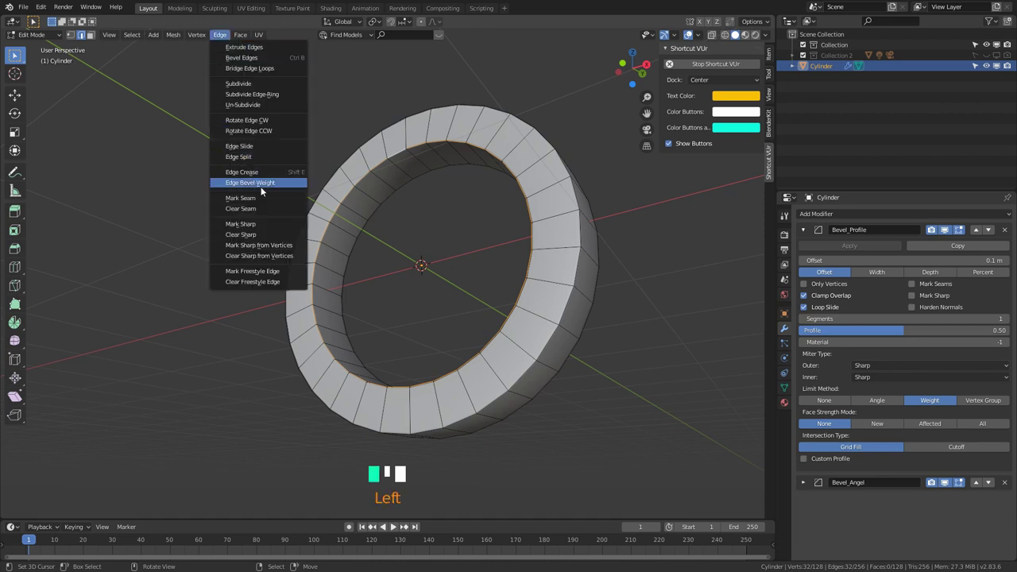
{"action": "left_click", "coordinate": [263, 191]}
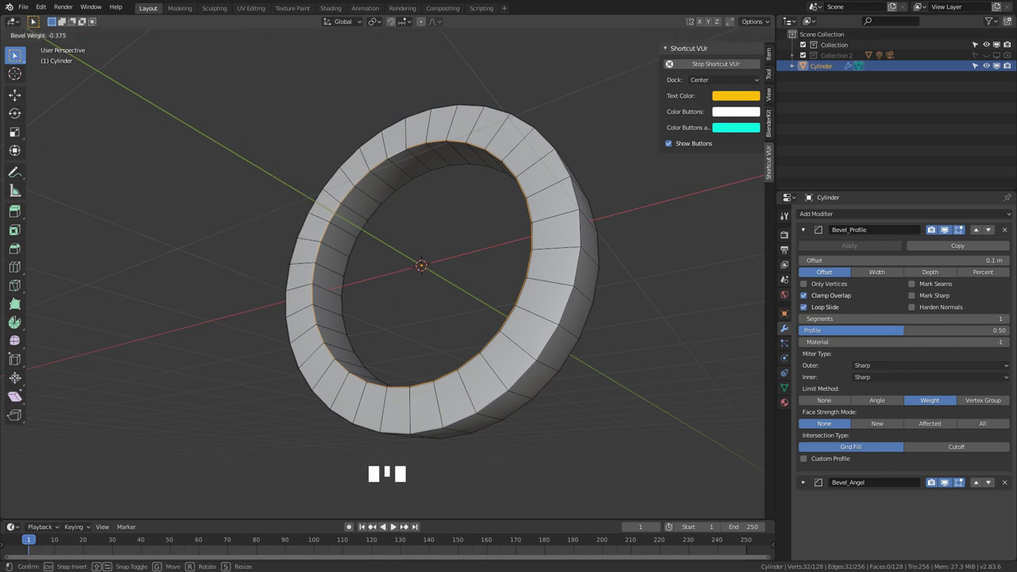
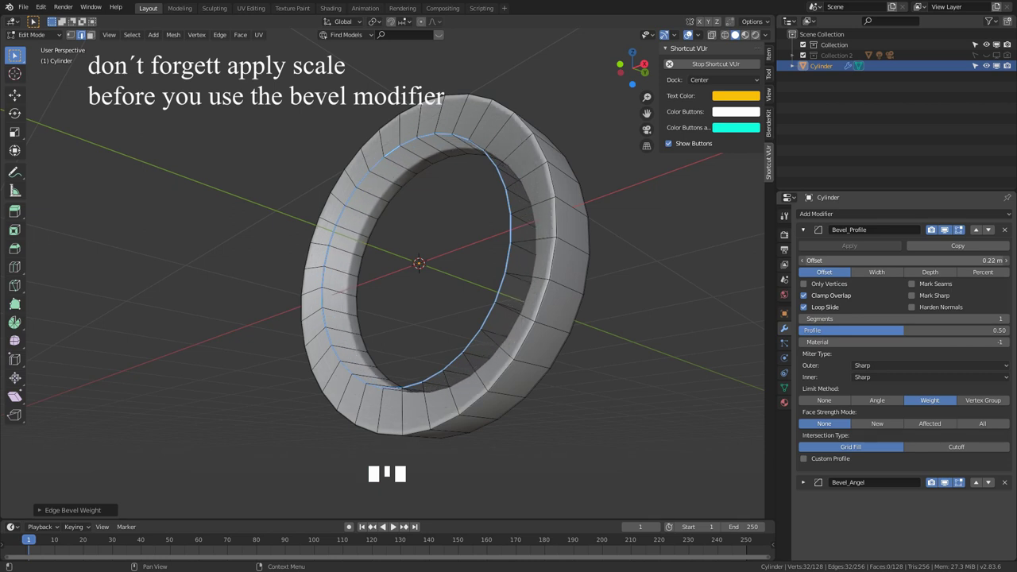
{"action": "left_click", "coordinate": [875, 273]}
{"action": "left_click_drag", "start_coordinate": [930, 278], "coordinate": [846, 276]}
{"action": "left_click_drag", "start_coordinate": [545, 256], "coordinate": [522, 302]}
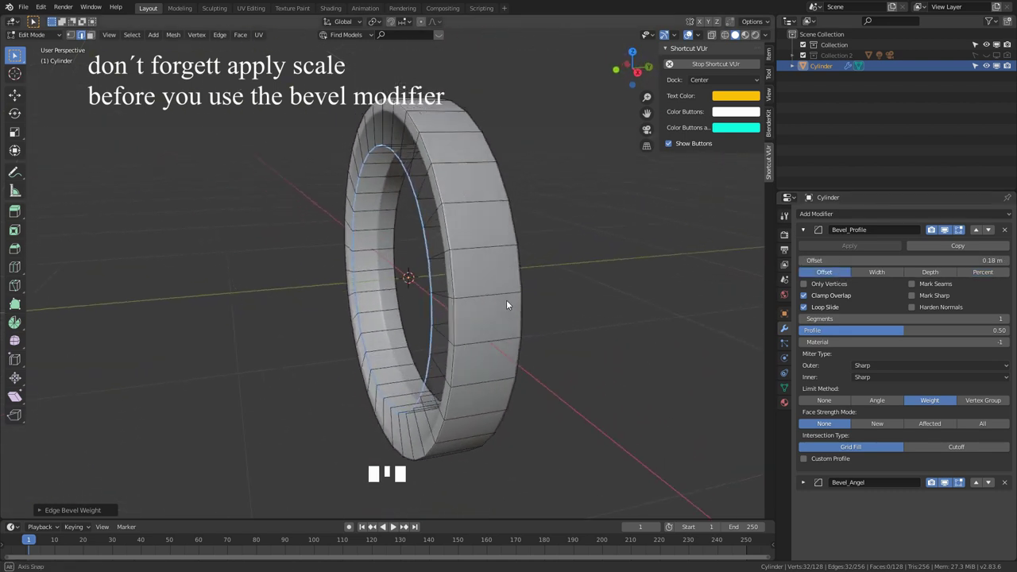
- Apply the ring's scale in Object Mode, then raise Bevel_Profile to 10 segments
{"action": "key", "text": "Tab"}
{"action": "left_click_drag", "start_coordinate": [471, 287], "coordinate": [573, 331]}
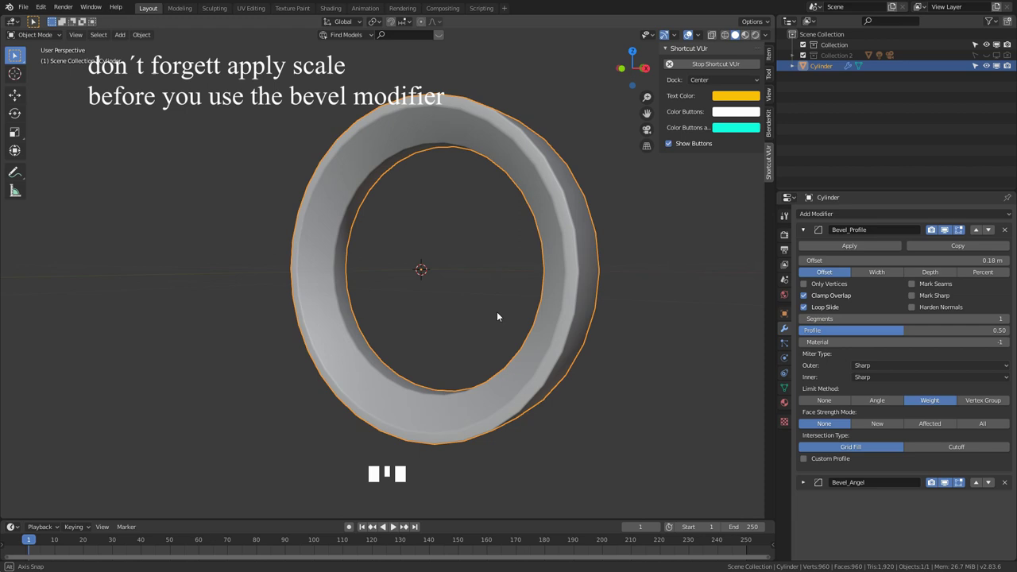
{"action": "key", "text": "Tab"}
{"action": "left_click_drag", "start_coordinate": [517, 309], "coordinate": [1011, 321]}
{"action": "left_click_drag", "start_coordinate": [1011, 321], "coordinate": [962, 334]}
{"action": "left_click_drag", "start_coordinate": [576, 343], "coordinate": [909, 291]}
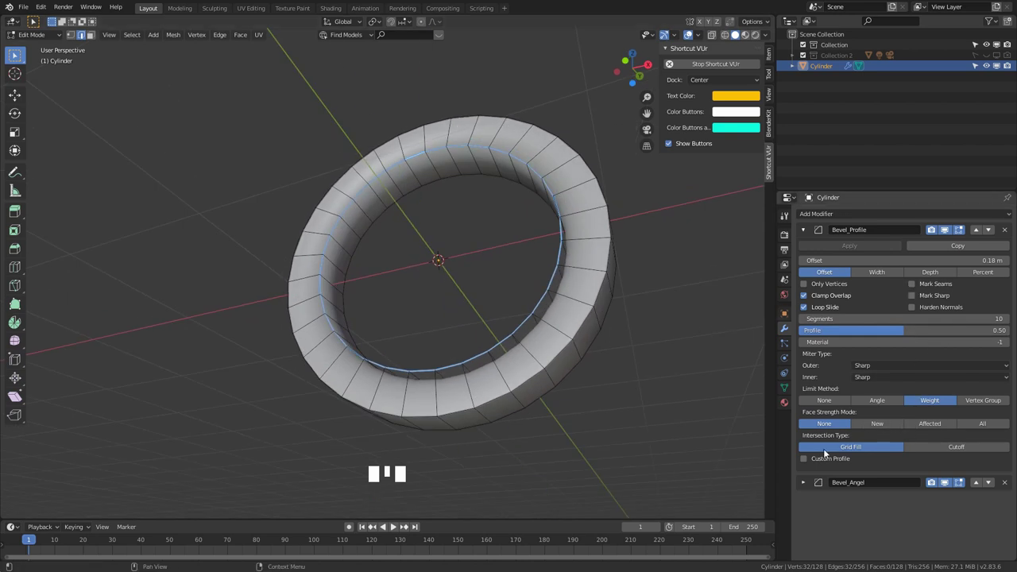
- Enable Custom Profile on Bevel_Profile and pick the Steps preset for fine grooves
{"action": "left_click", "coordinate": [811, 458]}
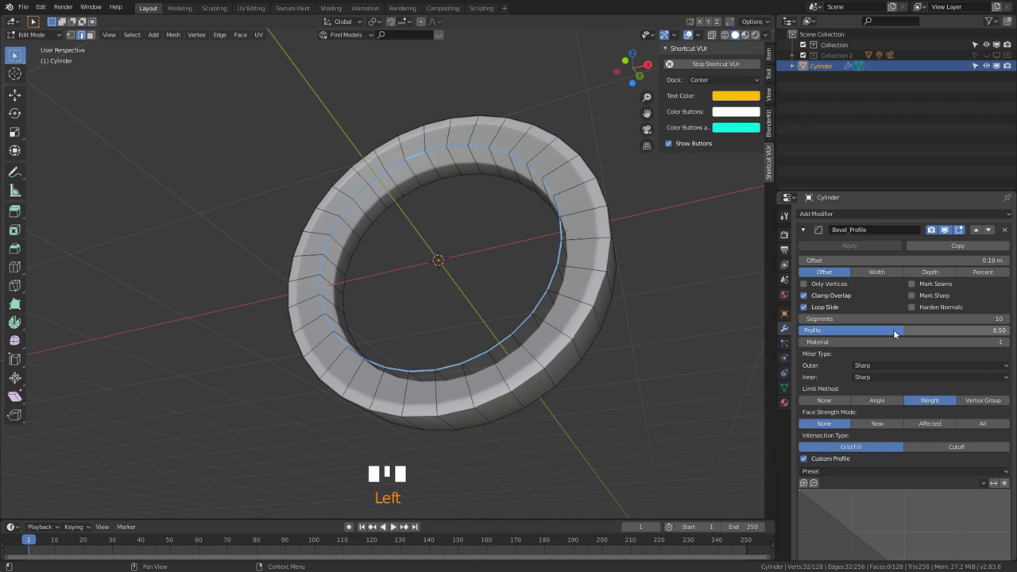
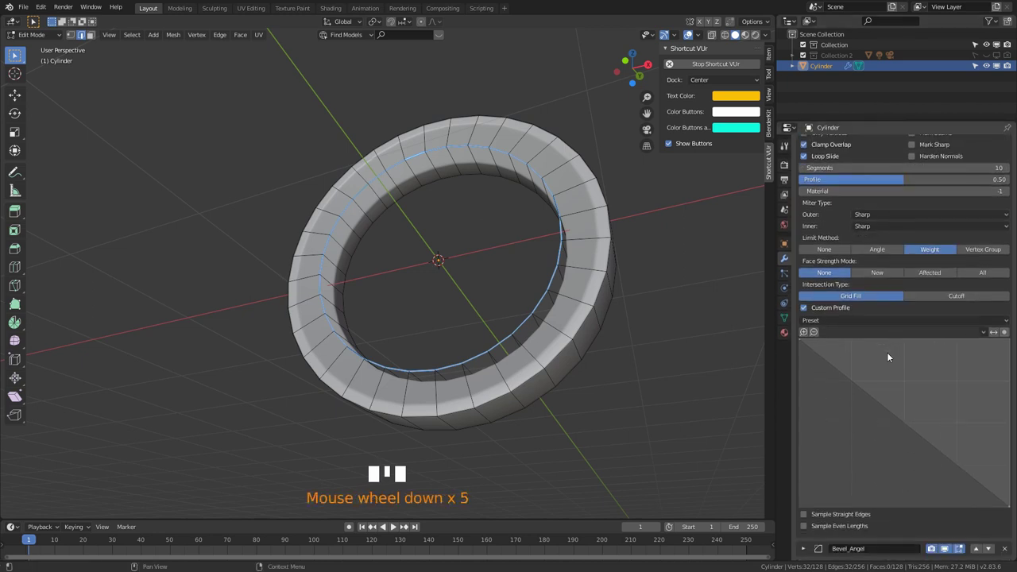
{"action": "left_click_drag", "start_coordinate": [1008, 321], "coordinate": [972, 373]}
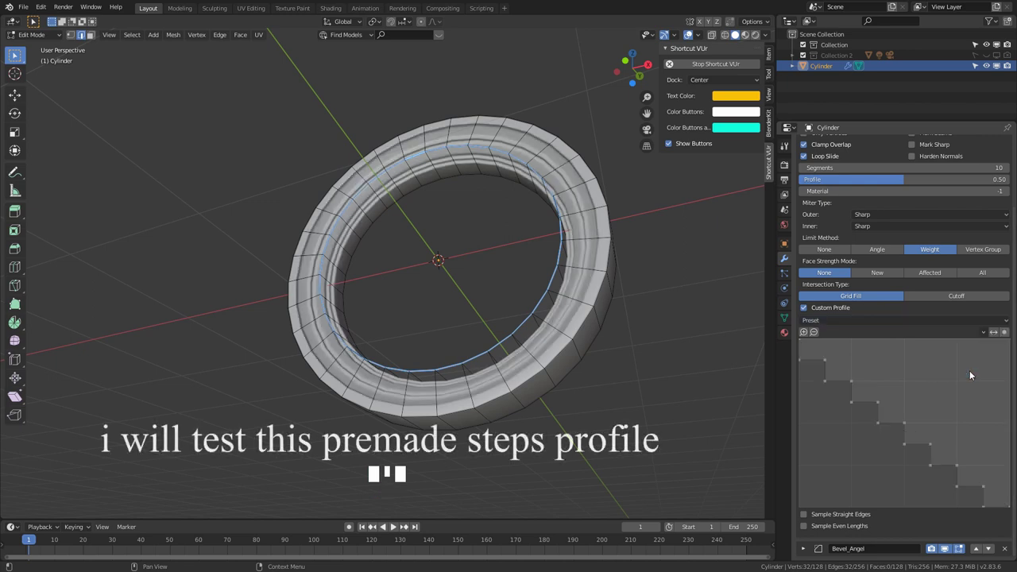
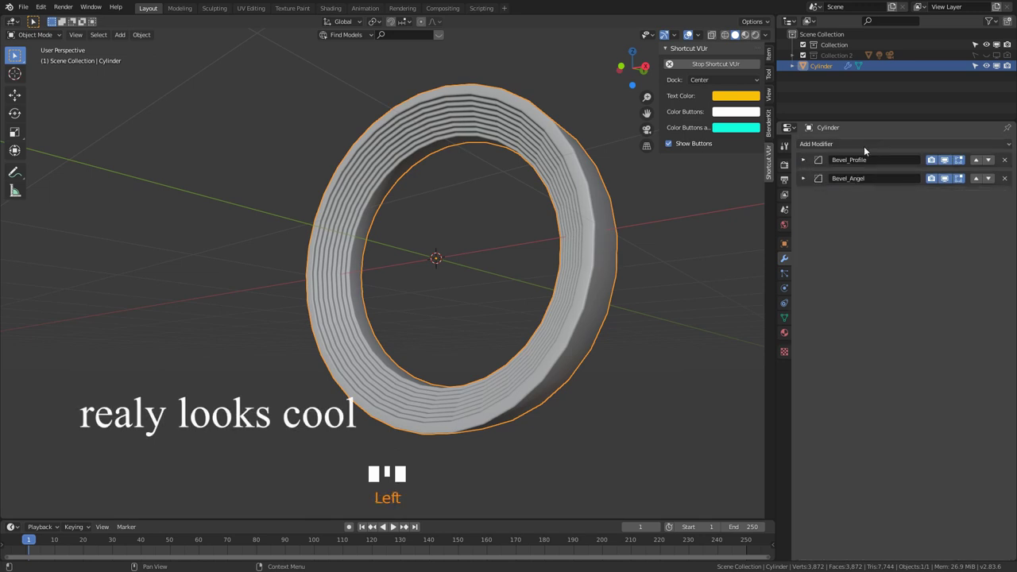
- Add a Subdivision Surface modifier at level 1 after the ring's two bevels
{"action": "left_click_drag", "start_coordinate": [865, 150], "coordinate": [654, 355]}
{"action": "left_click_drag", "start_coordinate": [622, 349], "coordinate": [807, 255]}
{"action": "left_click_drag", "start_coordinate": [806, 254], "coordinate": [589, 313]}
{"action": "left_click_drag", "start_coordinate": [589, 313], "coordinate": [616, 355]}
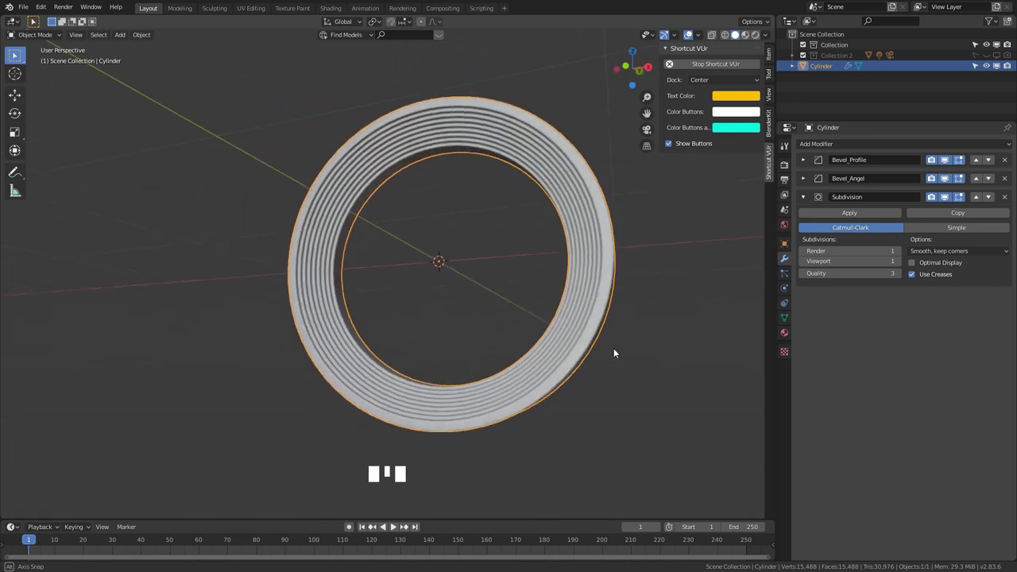
- Expand Bevel_Angel to review its settings while orbiting around the ring
{"action": "left_click_drag", "start_coordinate": [575, 331], "coordinate": [808, 200]}
{"action": "left_click", "coordinate": [808, 199]}
{"action": "left_click_drag", "start_coordinate": [808, 183], "coordinate": [633, 328]}
{"action": "left_click_drag", "start_coordinate": [632, 328], "coordinate": [816, 423]}
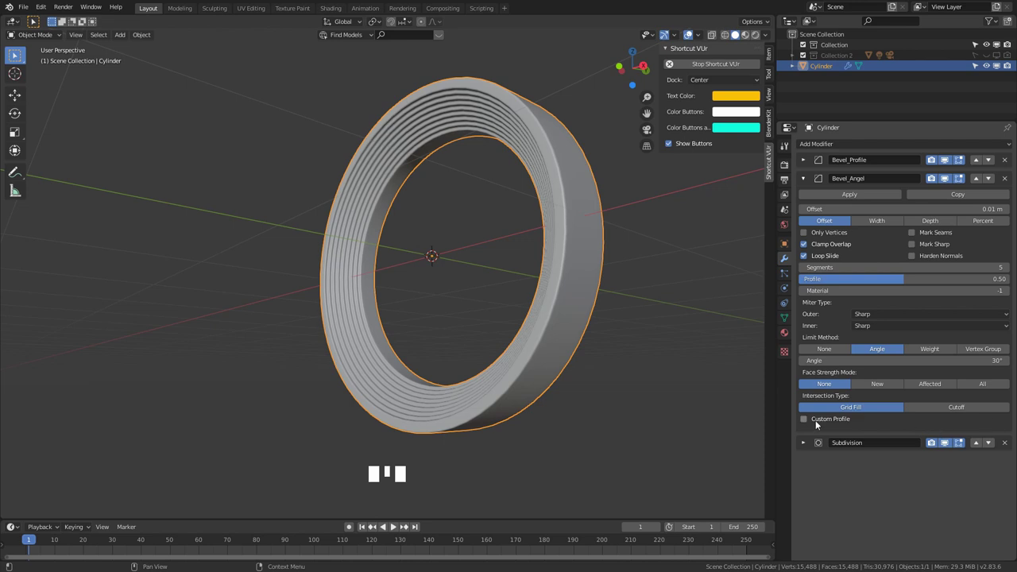
- Collapse Bevel_Angel, expand Bevel_Profile and show its Custom Profile preset menu
{"action": "left_click", "coordinate": [808, 180]}
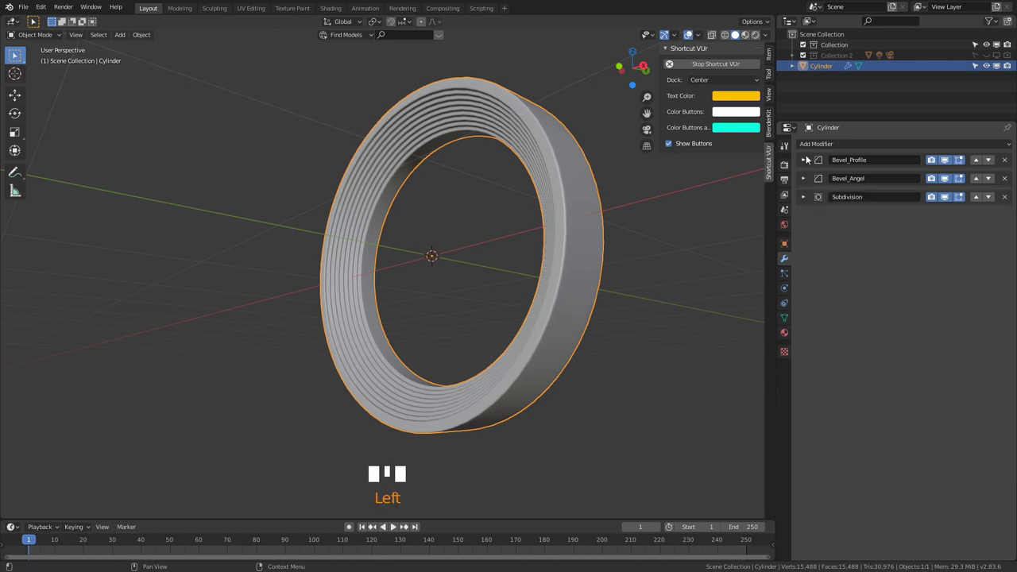
{"action": "left_click", "coordinate": [807, 158]}
{"action": "scroll", "scroll_direction": "down", "scroll_amount": 3}
{"action": "left_click", "coordinate": [1001, 316]}
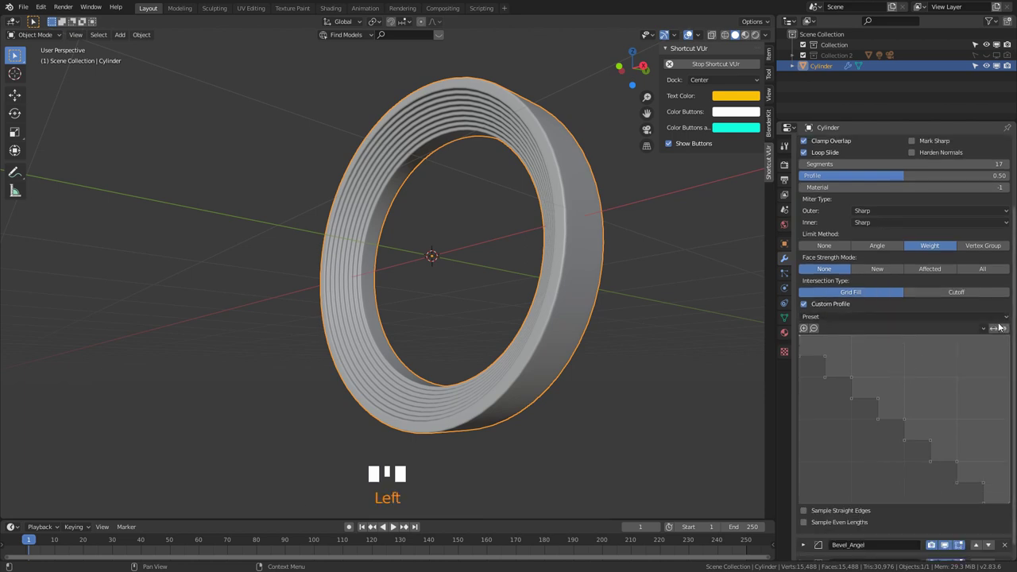
- Choose a curved molding preset for the bevel profile and begin scaling the ring on Y
{"action": "left_click_drag", "start_coordinate": [1008, 318], "coordinate": [576, 331]}
{"action": "left_click_drag", "start_coordinate": [575, 330], "coordinate": [980, 327]}
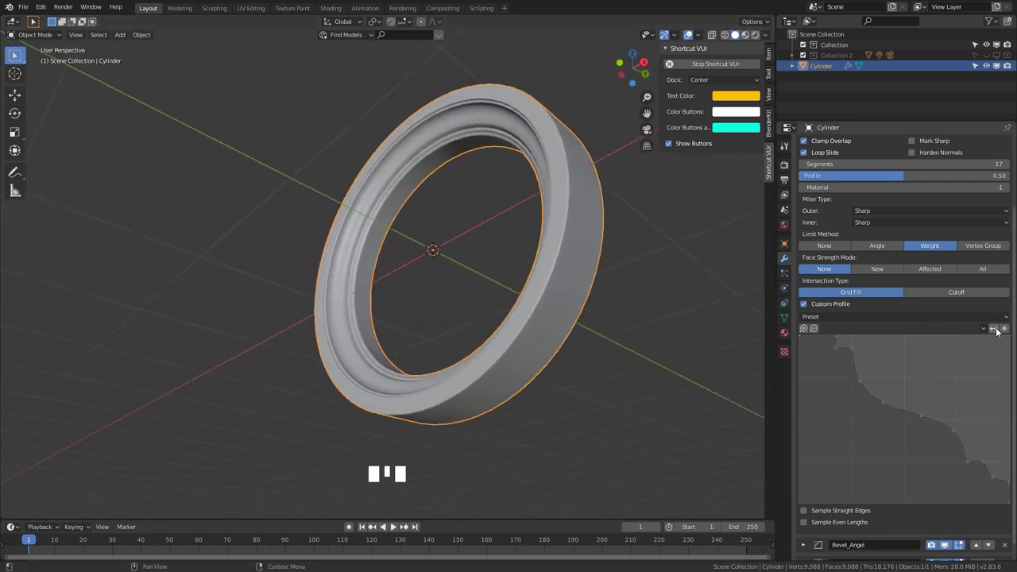
{"action": "left_click", "coordinate": [999, 330]}
{"action": "left_click_drag", "start_coordinate": [519, 313], "coordinate": [669, 372]}
{"action": "key", "text": "s"}
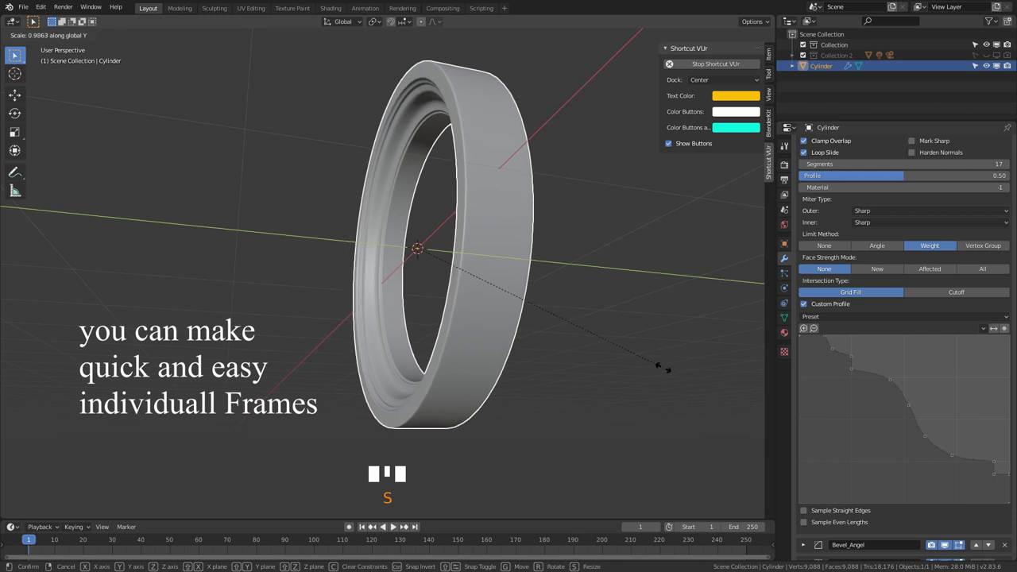
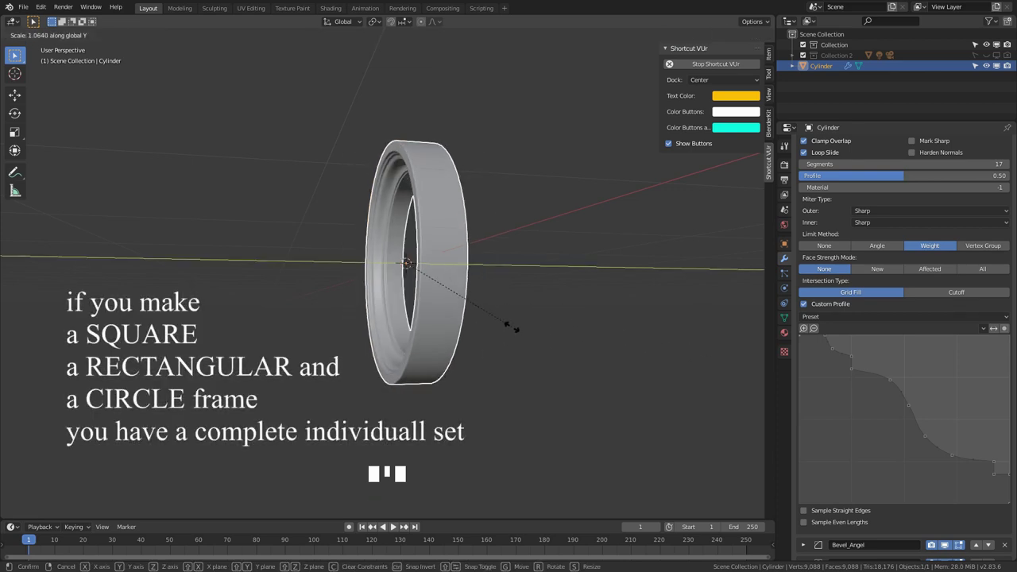
- Resize the ring along its Y axis
{"action": "left_click_drag", "start_coordinate": [416, 314], "coordinate": [477, 321]}
{"action": "scroll", "scroll_direction": "up", "scroll_amount": 3}
{"action": "left_click_drag", "start_coordinate": [486, 318], "coordinate": [1007, 321]}
- Drag the Custom Profile curve points into a jagged zigzag that cuts fine grooves
{"action": "left_click_drag", "start_coordinate": [1006, 322], "coordinate": [594, 361]}
{"action": "left_click_drag", "start_coordinate": [594, 361], "coordinate": [830, 361]}
{"action": "left_click_drag", "start_coordinate": [831, 360], "coordinate": [543, 347]}
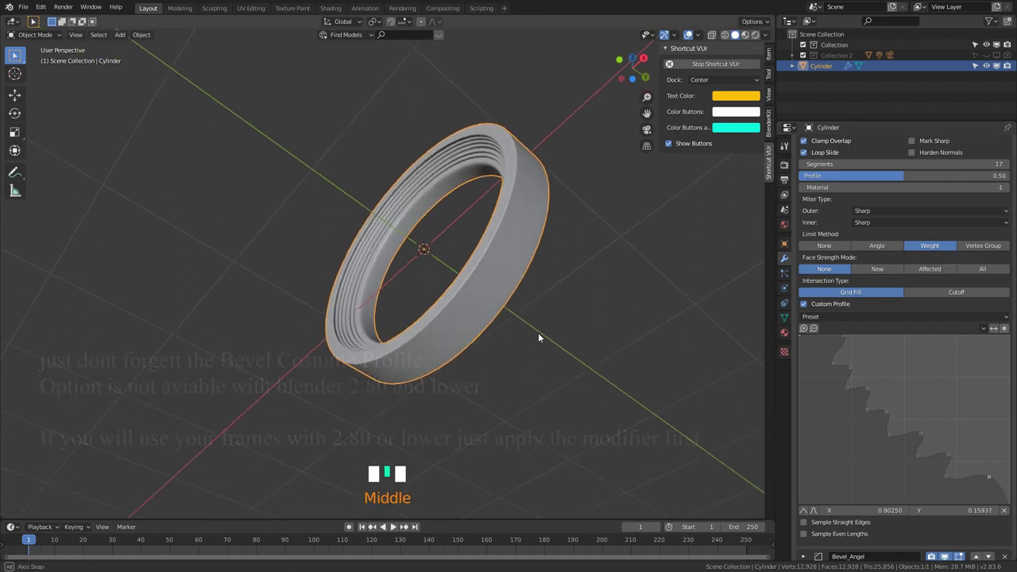
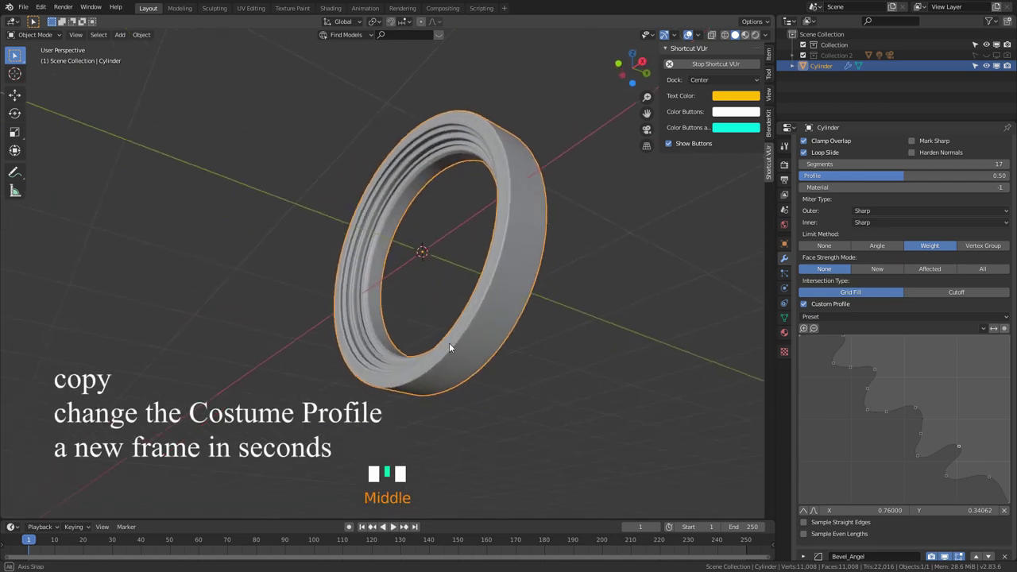
- Bend the ring's custom bevel profile curve points into a wavy shape
{"action": "scroll", "scroll_direction": "down", "scroll_amount": 3}
{"action": "scroll", "scroll_direction": "down", "scroll_amount": 3}
{"action": "left_click", "coordinate": [807, 486]}
{"action": "left_click", "coordinate": [819, 488]}
{"action": "left_click_drag", "start_coordinate": [810, 499], "coordinate": [809, 510]}
{"action": "left_click", "coordinate": [809, 510]}
{"action": "left_click", "coordinate": [809, 510]}
{"action": "left_click_drag", "start_coordinate": [541, 383], "coordinate": [558, 379]}
{"action": "scroll", "scroll_direction": "up", "scroll_amount": 3}
- Inspect the grooves, revert to the Support Loops molding preset and begin scaling the ring on Y
{"action": "left_click_drag", "start_coordinate": [573, 367], "coordinate": [807, 509]}
{"action": "left_click", "coordinate": [807, 509]}
{"action": "left_click", "coordinate": [807, 510]}
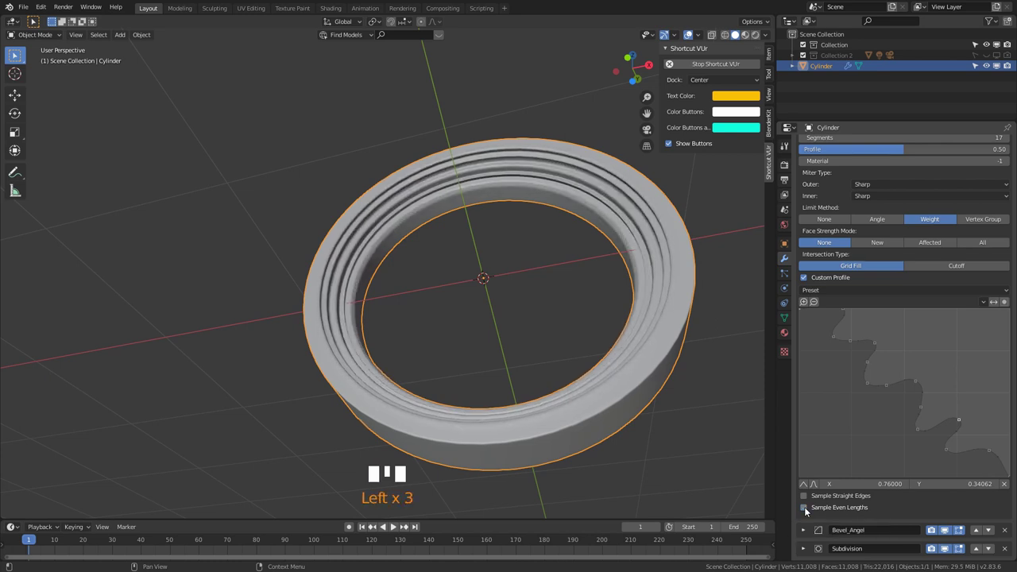
{"action": "left_click_drag", "start_coordinate": [660, 373], "coordinate": [598, 407]}
{"action": "scroll", "scroll_direction": "down", "scroll_amount": 3}
{"action": "left_click_drag", "start_coordinate": [549, 388], "coordinate": [1010, 296]}
{"action": "left_click_drag", "start_coordinate": [1010, 296], "coordinate": [522, 350]}
{"action": "left_click_drag", "start_coordinate": [522, 350], "coordinate": [604, 388]}
{"action": "key", "text": "s"}
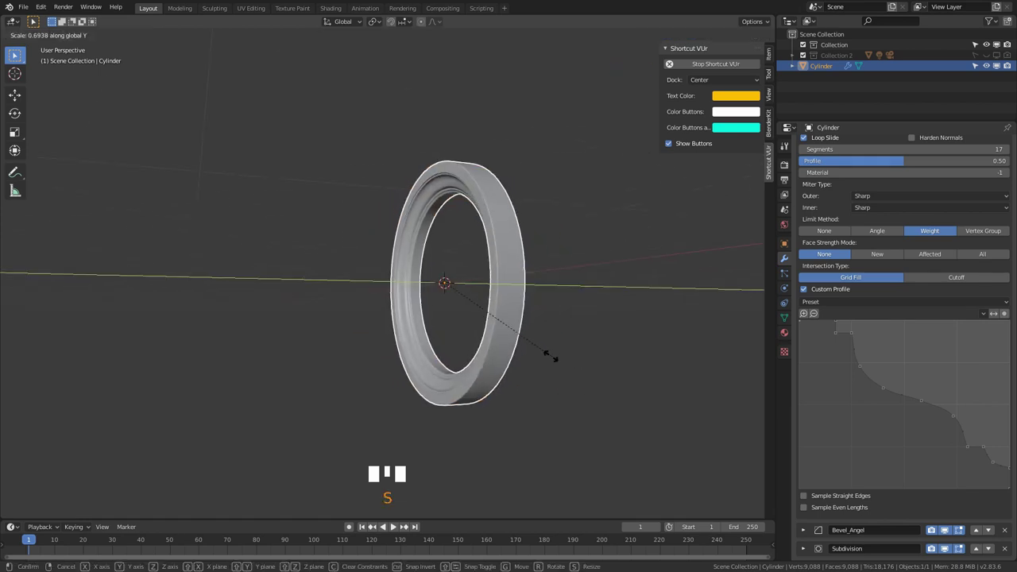
- Flatten the ring along its Y axis, keeping the Support Loops bevel profile
{"action": "left_click_drag", "start_coordinate": [485, 340], "coordinate": [495, 344]}
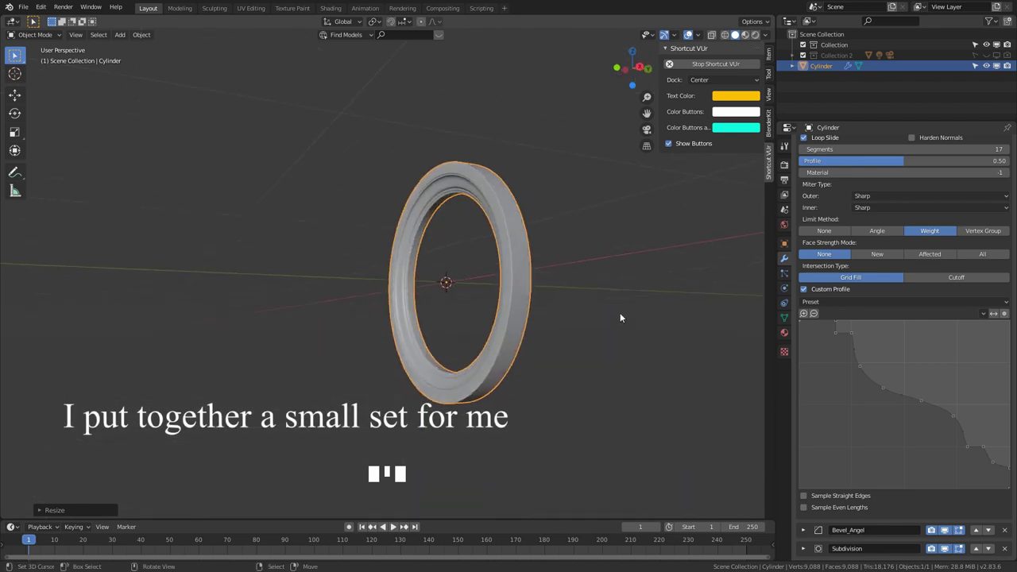
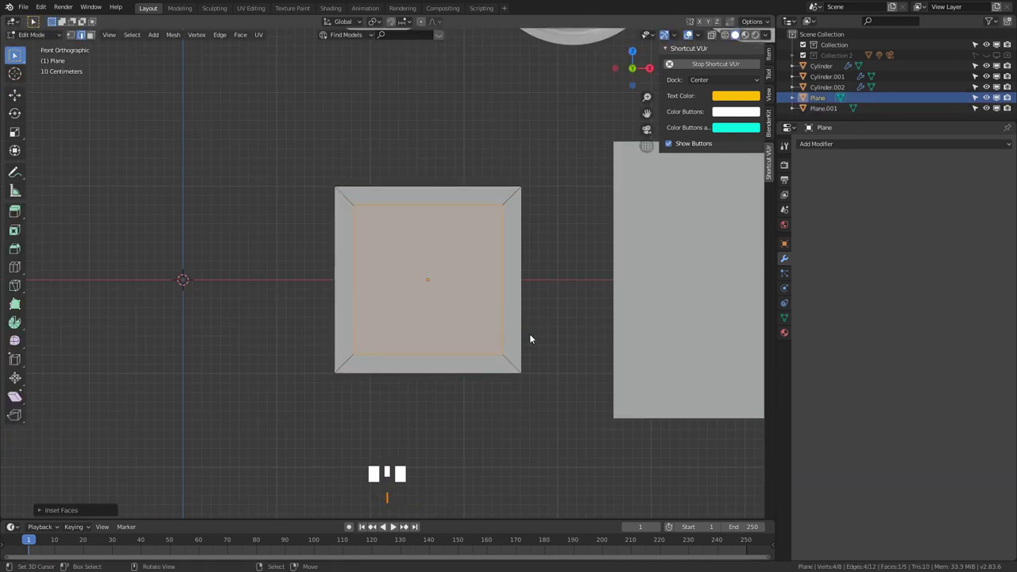
- Extrude and move the first plane's inset face into a hollow square frame
{"action": "left_click_drag", "start_coordinate": [408, 268], "coordinate": [410, 215]}
{"action": "key", "text": "a"}
{"action": "middle_click", "coordinate": [384, 239]}
{"action": "key", "text": "e"}
{"action": "key", "text": "g"}
{"action": "middle_click", "coordinate": [350, 297]}
{"action": "key", "text": "Tab"}
- Apply transforms, switch to front ortho view and start insetting the taller plane's face
{"action": "left_click_drag", "start_coordinate": [542, 335], "coordinate": [509, 368]}
{"action": "key", "text": "ctrl+a"}
{"action": "right_click", "coordinate": [658, 338]}
{"action": "key", "text": "KP_1"}
{"action": "middle_click", "coordinate": [655, 338]}
{"action": "key", "text": "Tab"}
{"action": "key", "text": "i"}
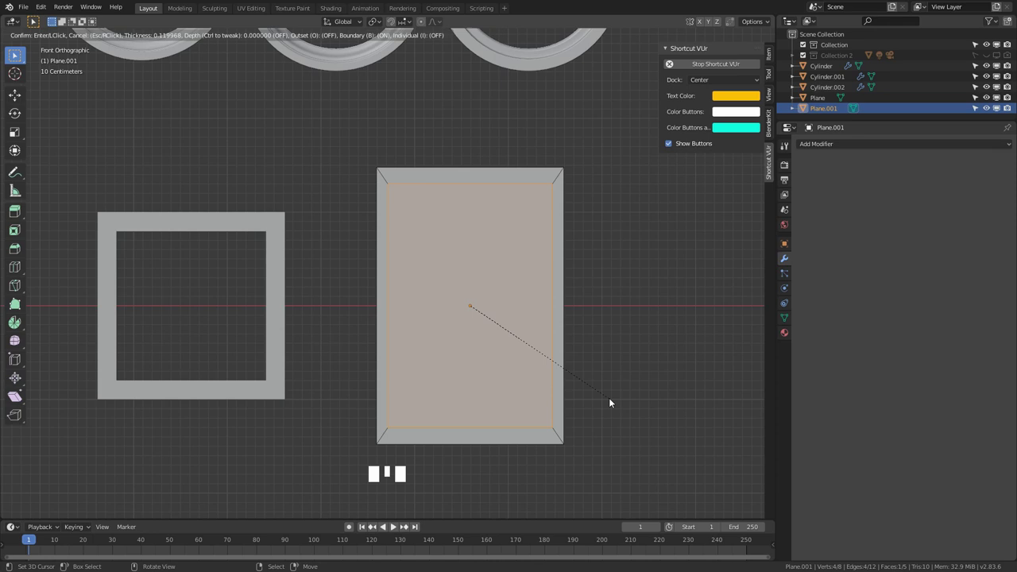
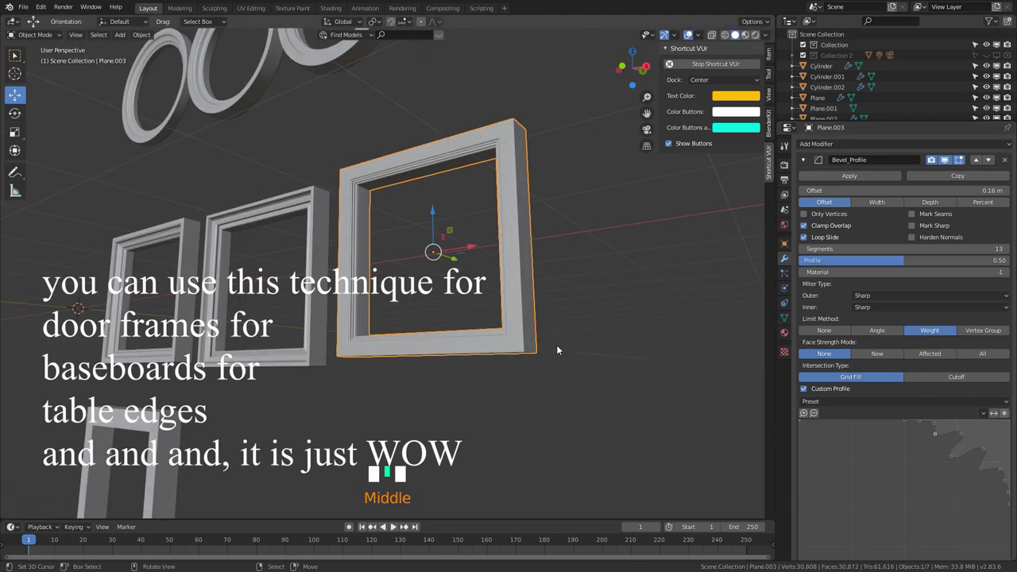
- Begin scaling the newest square frame Plane.003 along its Y axis
{"action": "key", "text": "s"}
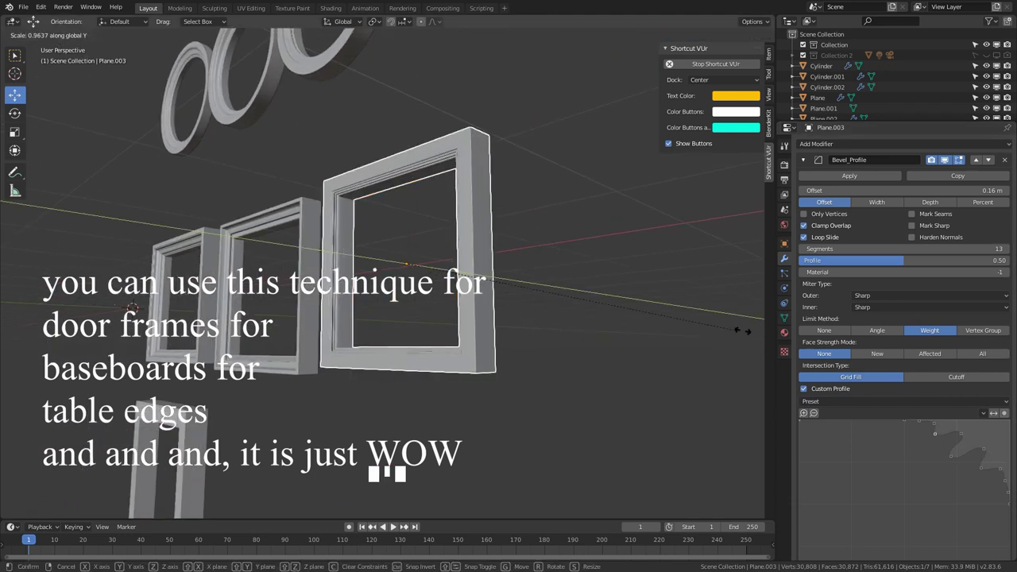